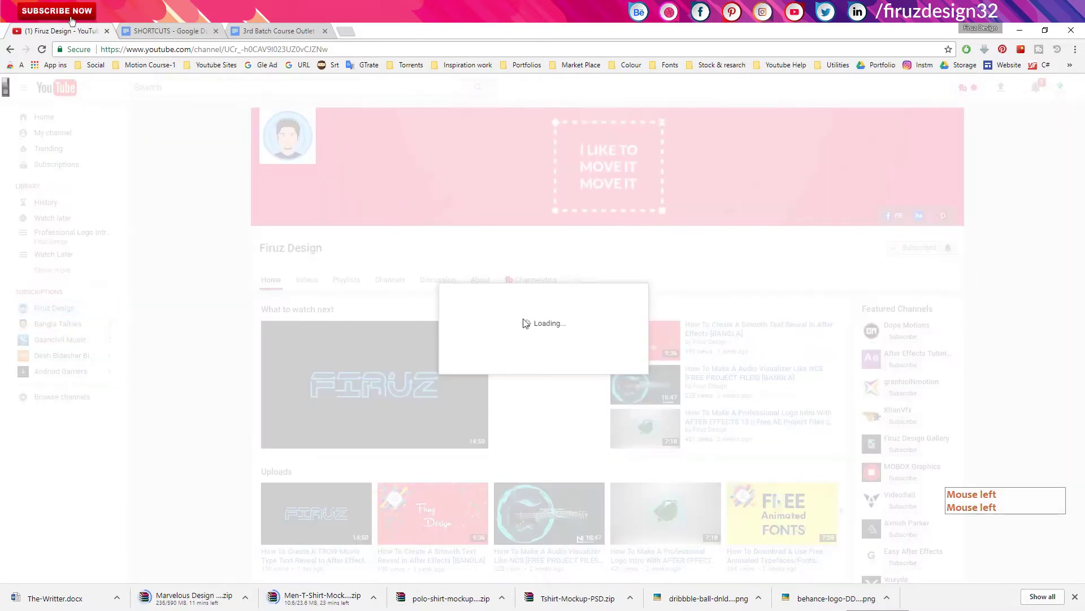
Save 'Send me all notifications for this channel' for Firuz Design and switch to After Effects
left_click(500, 306)
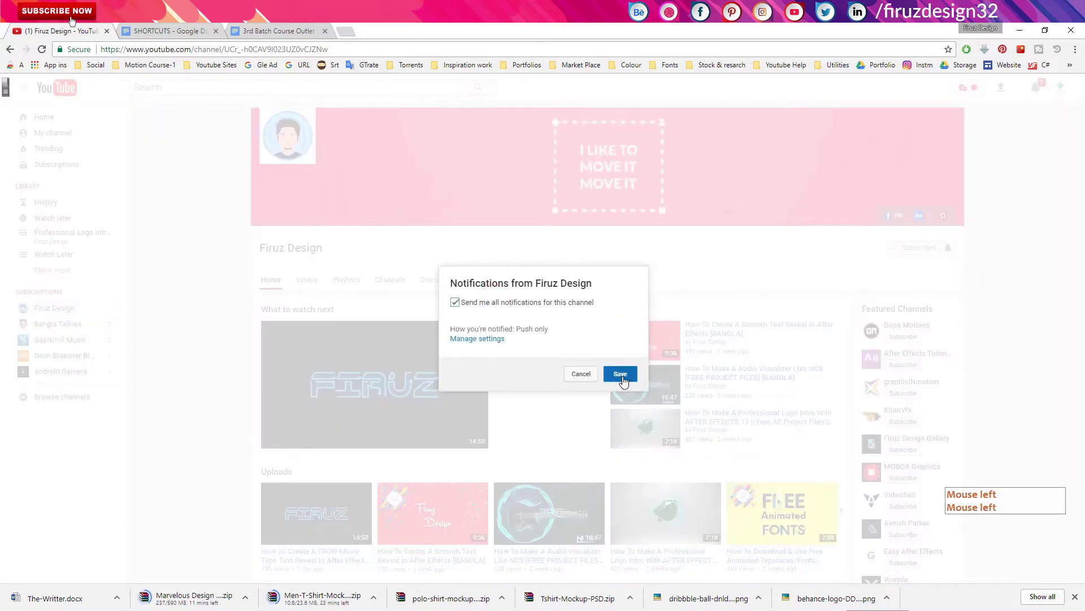
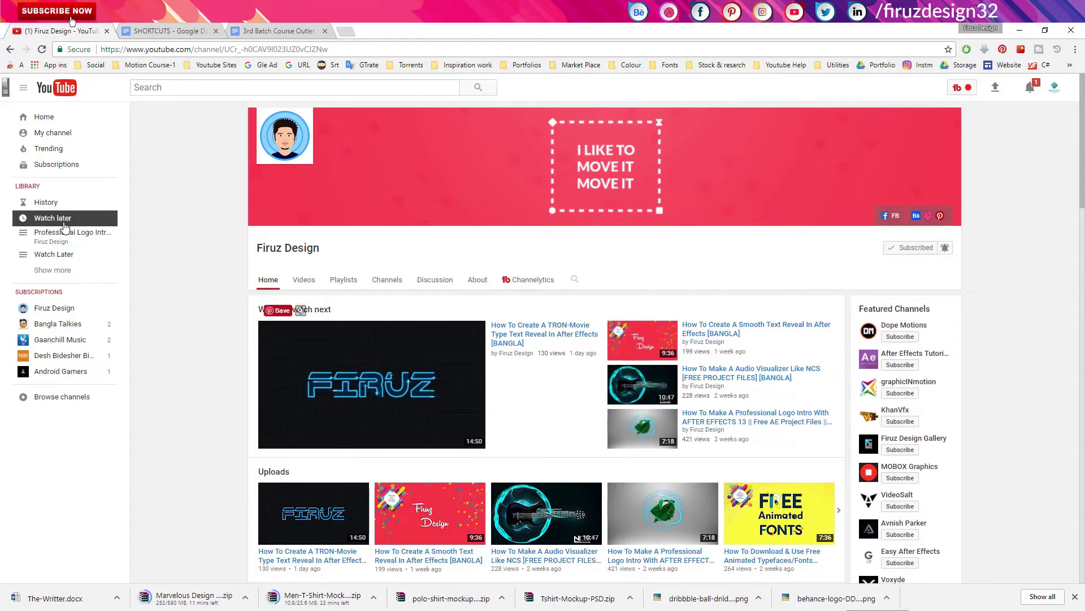
left_click(284, 29)
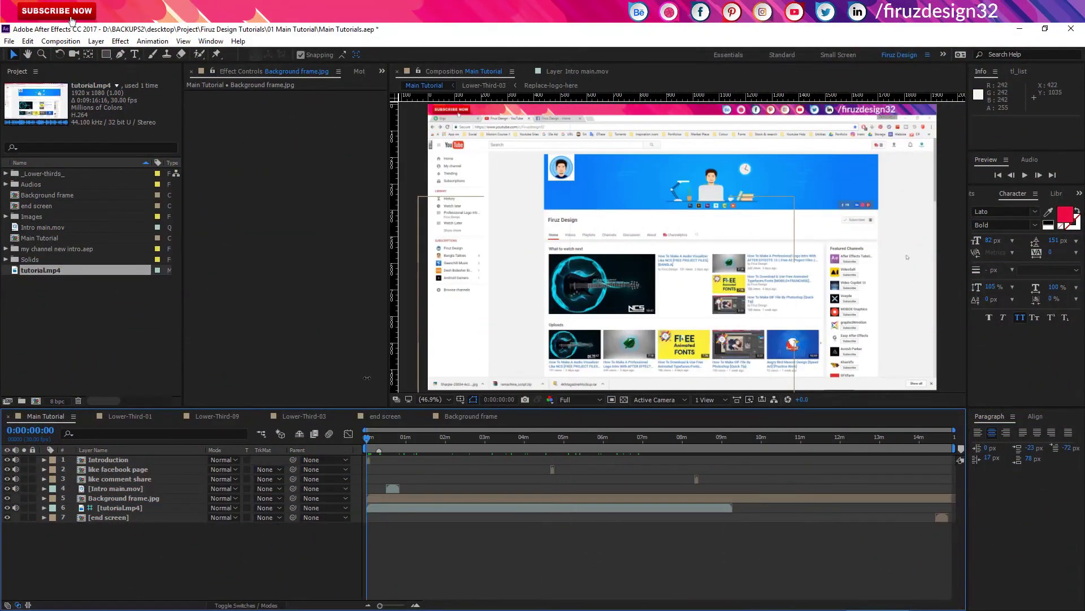
Move the Main Tutorial current time to about six minutes in the timeline
left_click(16, 41)
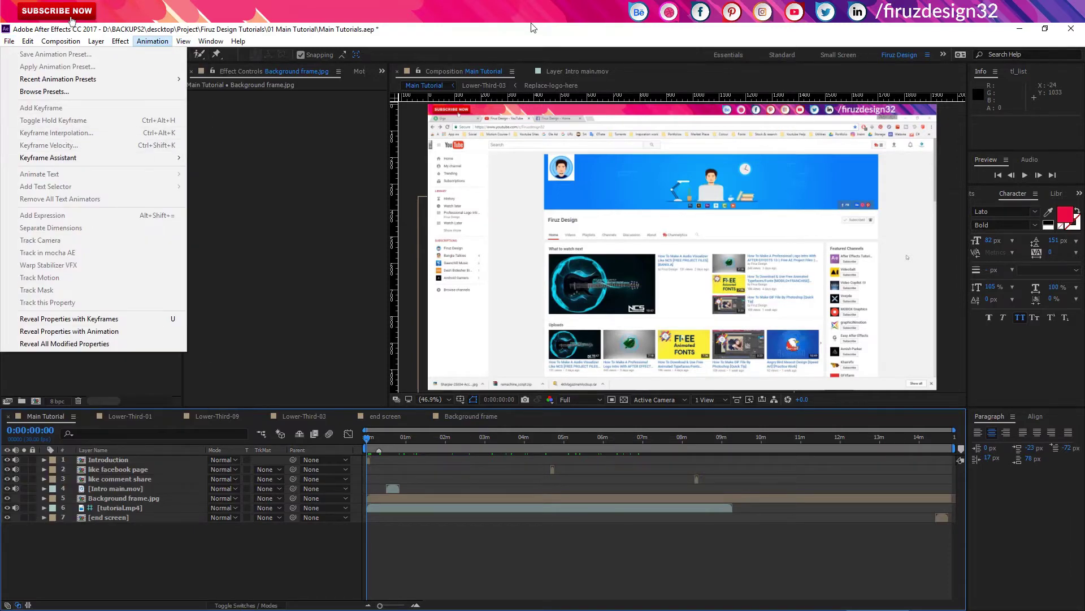
left_click(536, 29)
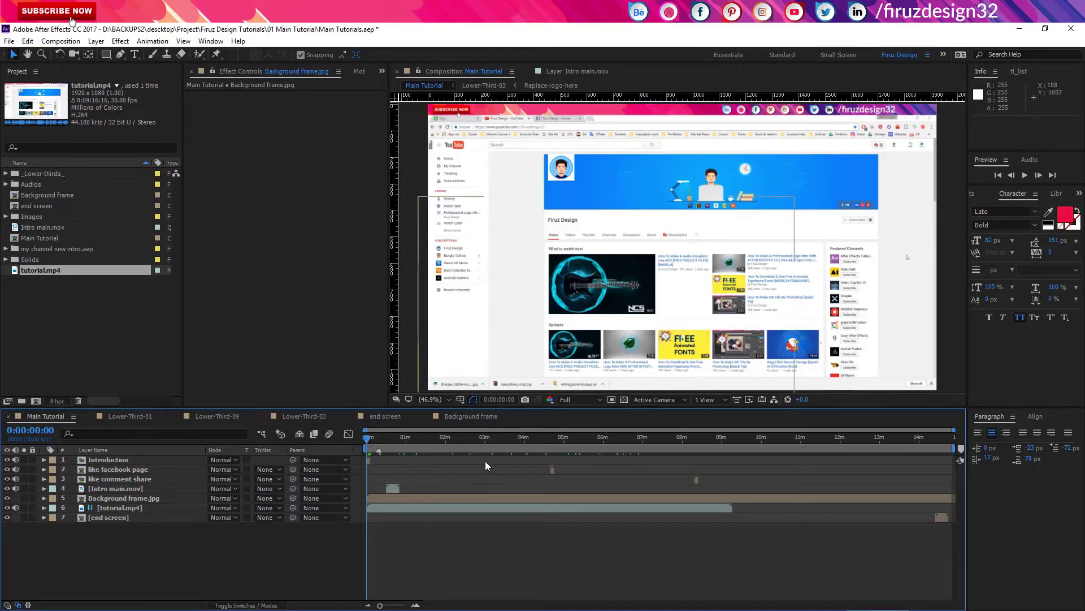
left_click(432, 435)
left_click(629, 440)
key("space")
left_click(623, 466)
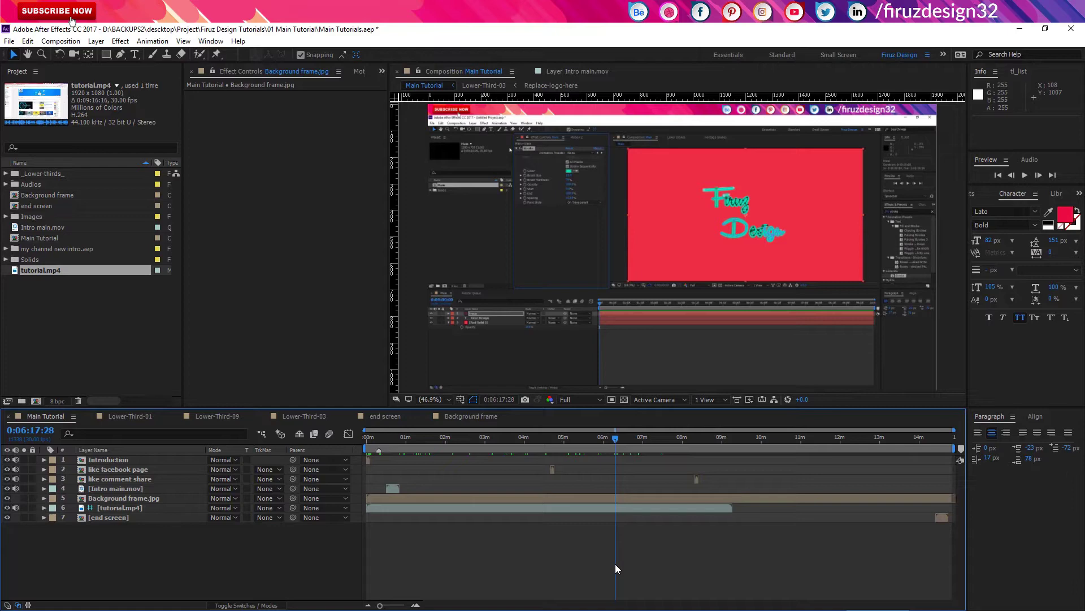
Jump the current time to the composition start, then to its very end with Home and End
key("Home")
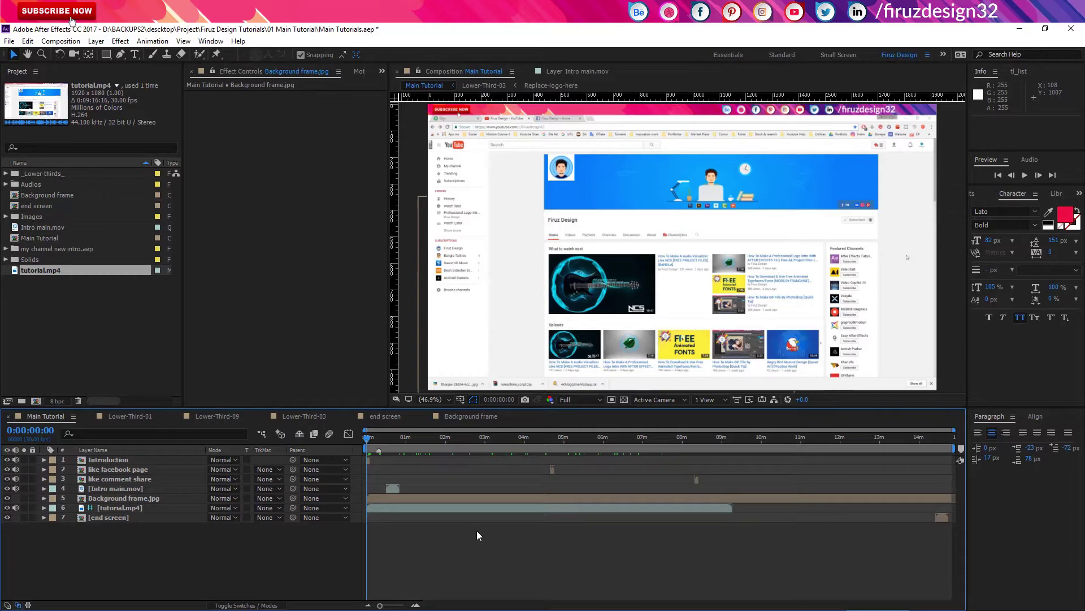
key("End")
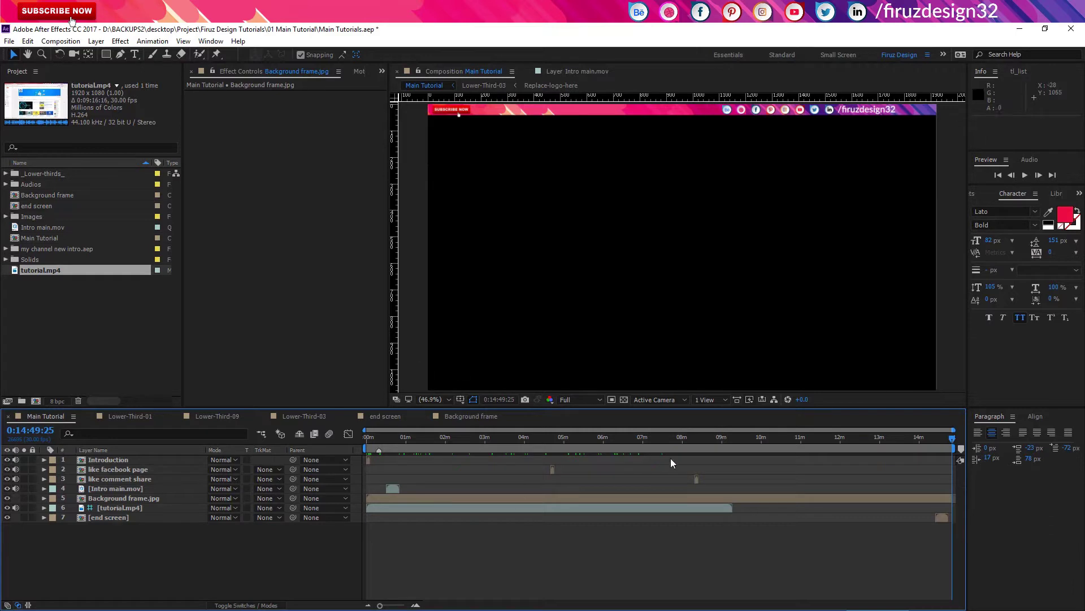
Set the current time near 6:41 and step forward and back single frames with Page Down/Up
left_click(636, 440)
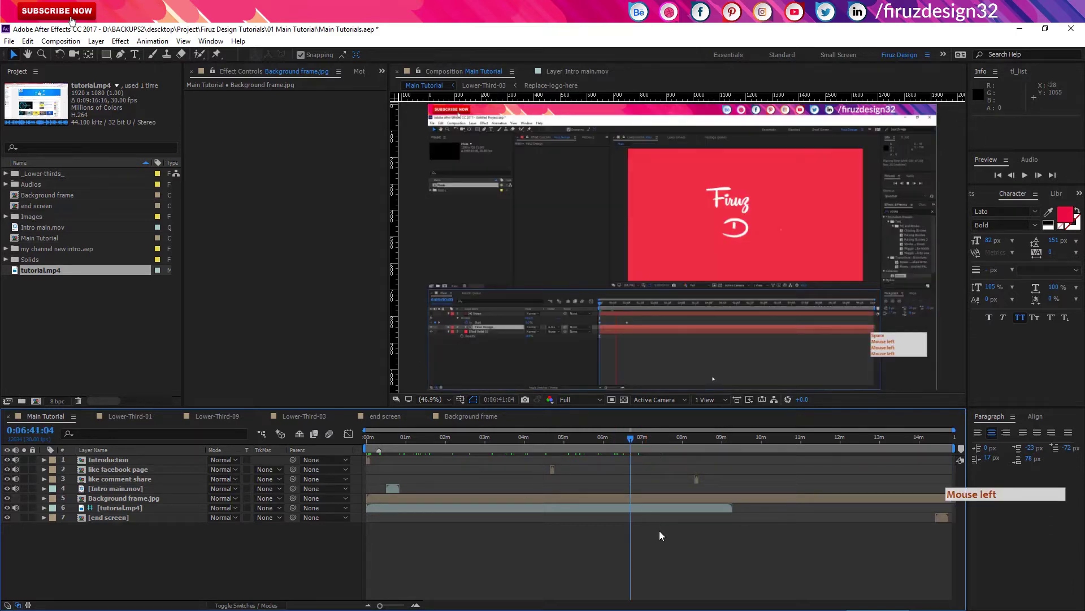
left_click(656, 536)
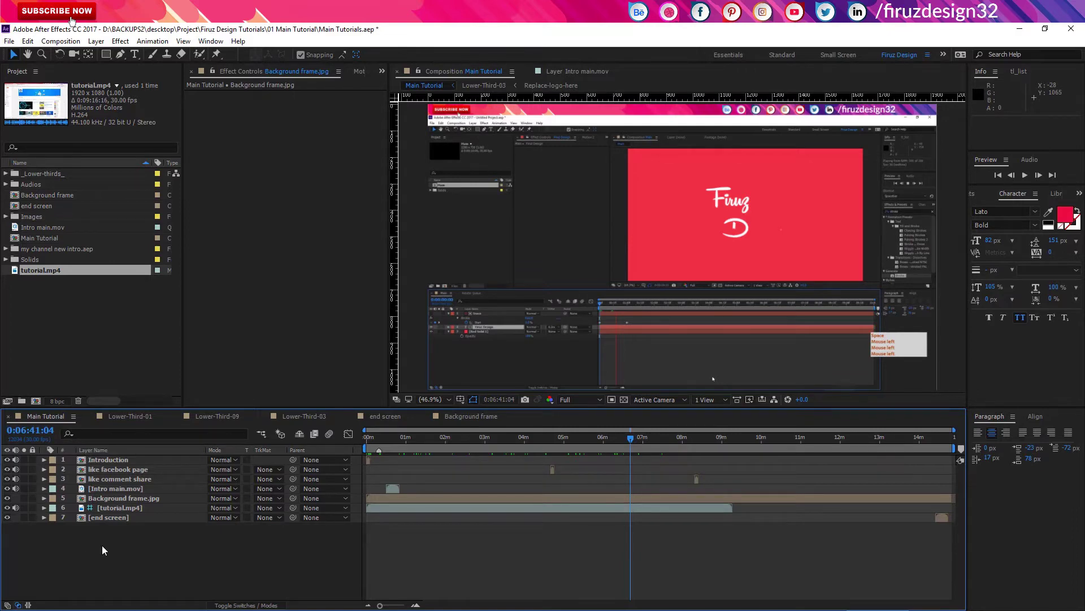
key("Page_Down")
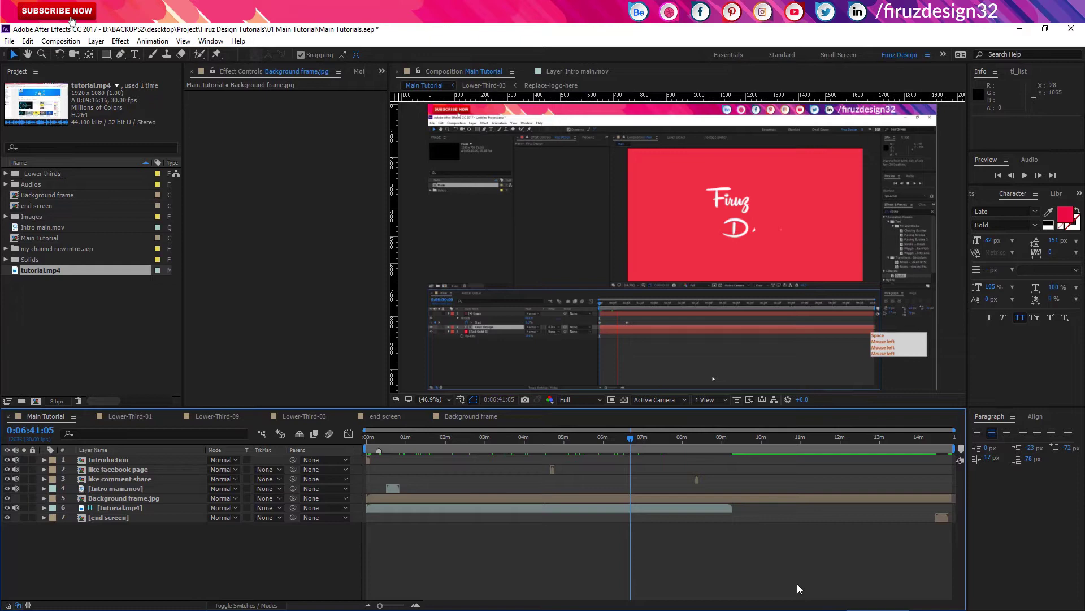
key("Page_Up")
key("Page_Up")
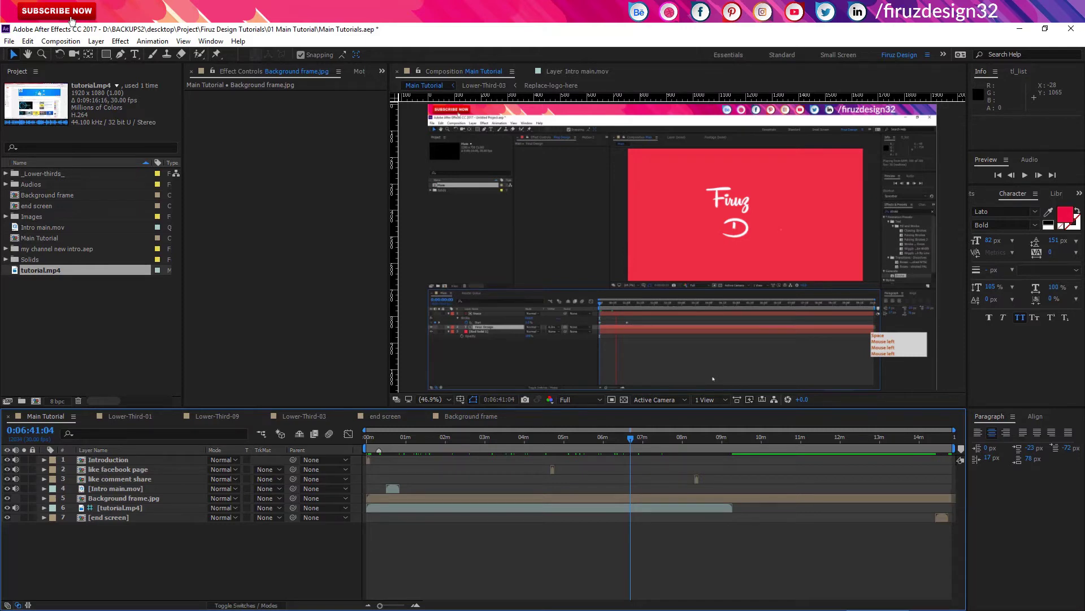
Jump ten frames forward and back with Shift+Page Down/Up, landing at 0:06:41:04
key("shift+Page_Down")
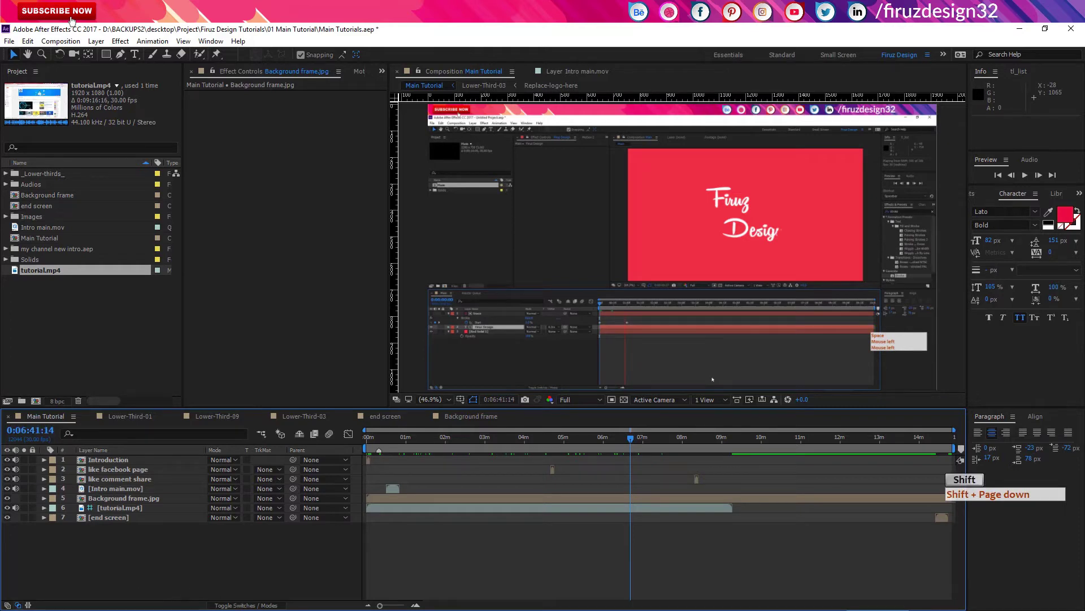
key("shift+Page_Up")
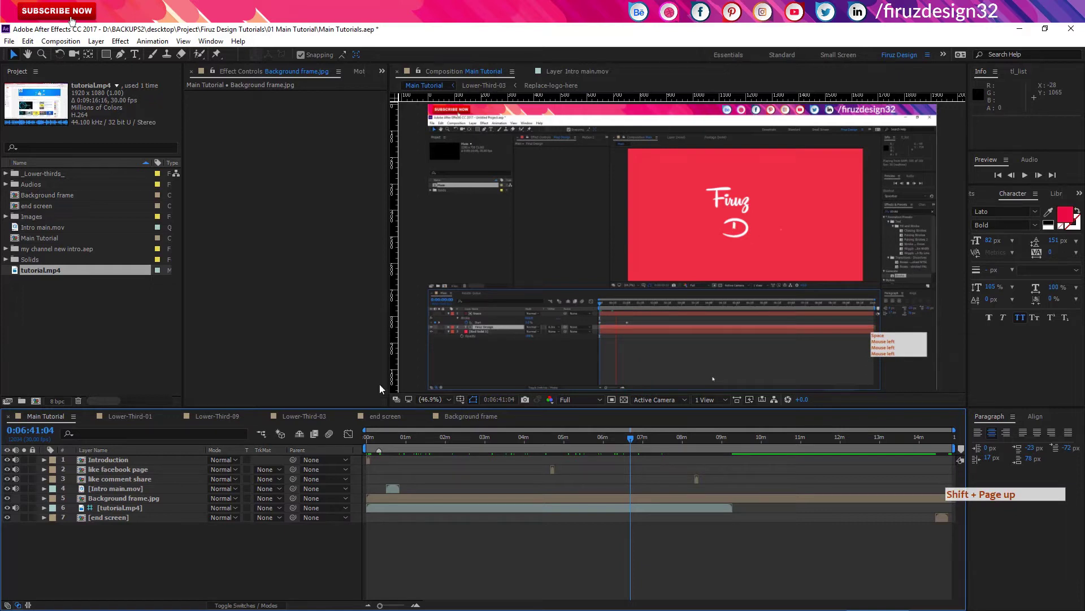
Trim Background frame.jpg to play from 0:06:41:04 to 0:09:30:10, then move the time to 7:39
left_click(126, 453)
left_click(488, 478)
left_click(572, 497)
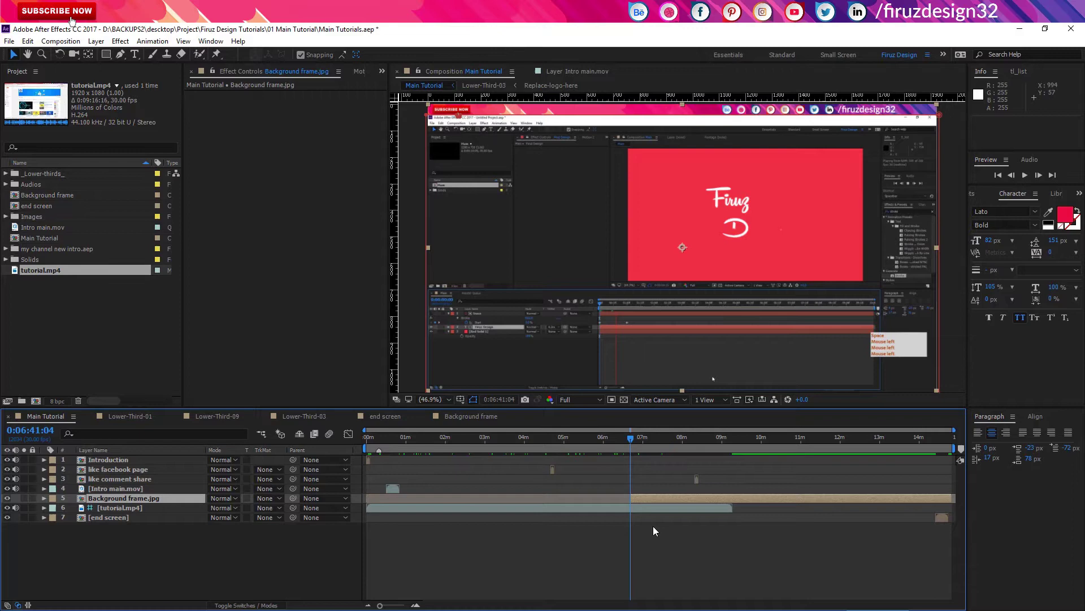
left_click(746, 445)
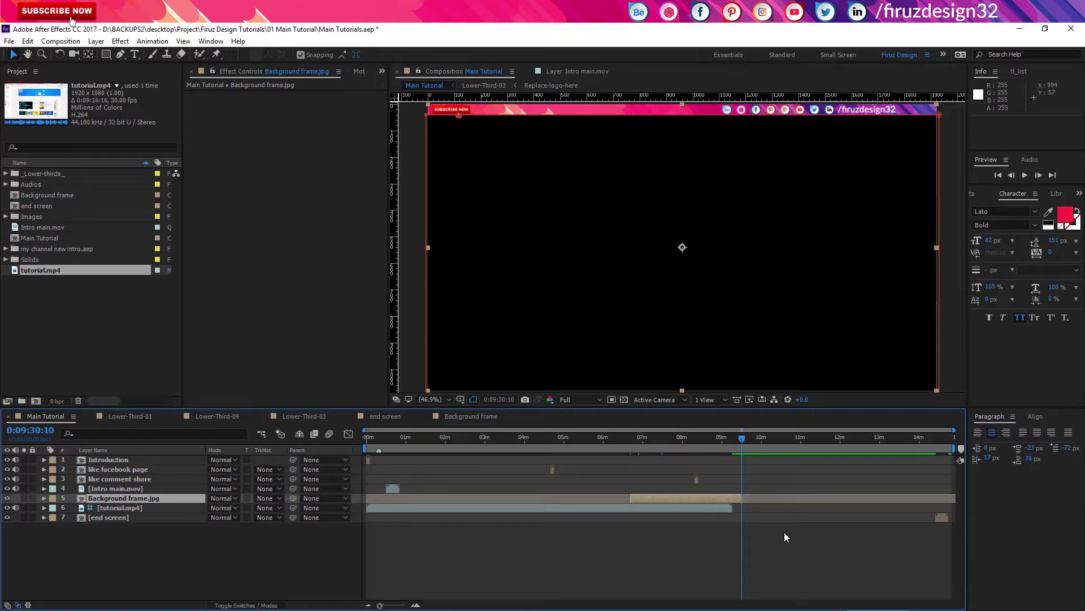
left_click(728, 442)
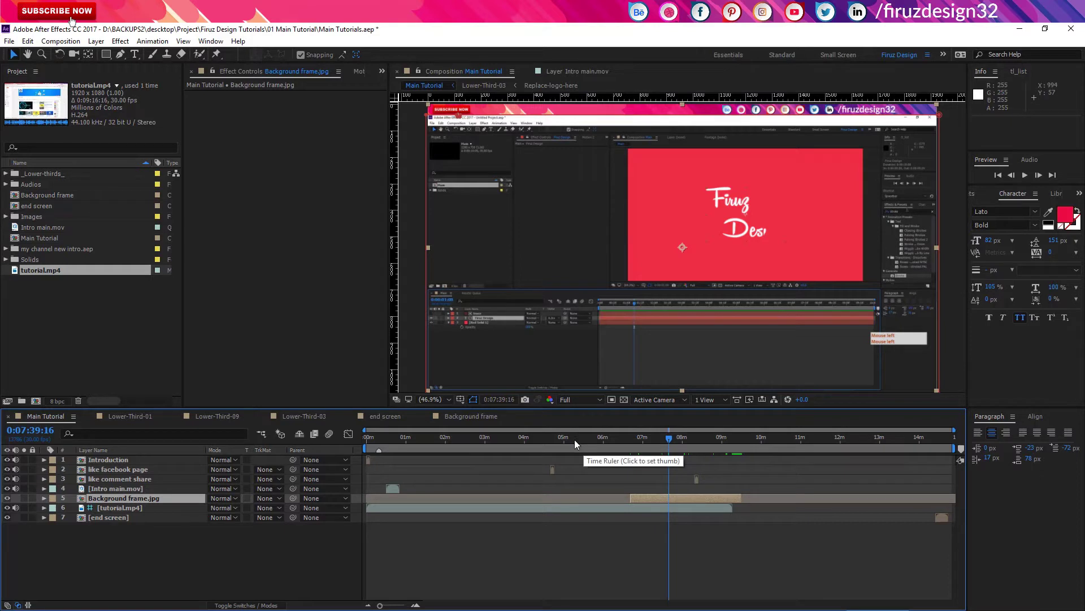
Mark the work area from 0:04:58:02 (B) to 0:10:53:20 (N)
left_click(578, 441)
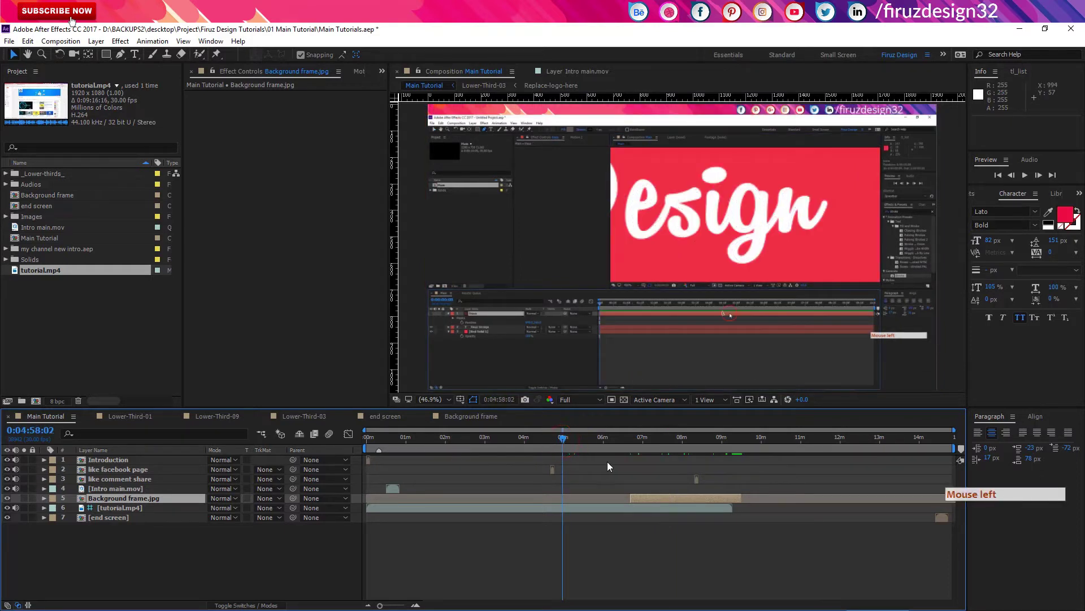
key("b")
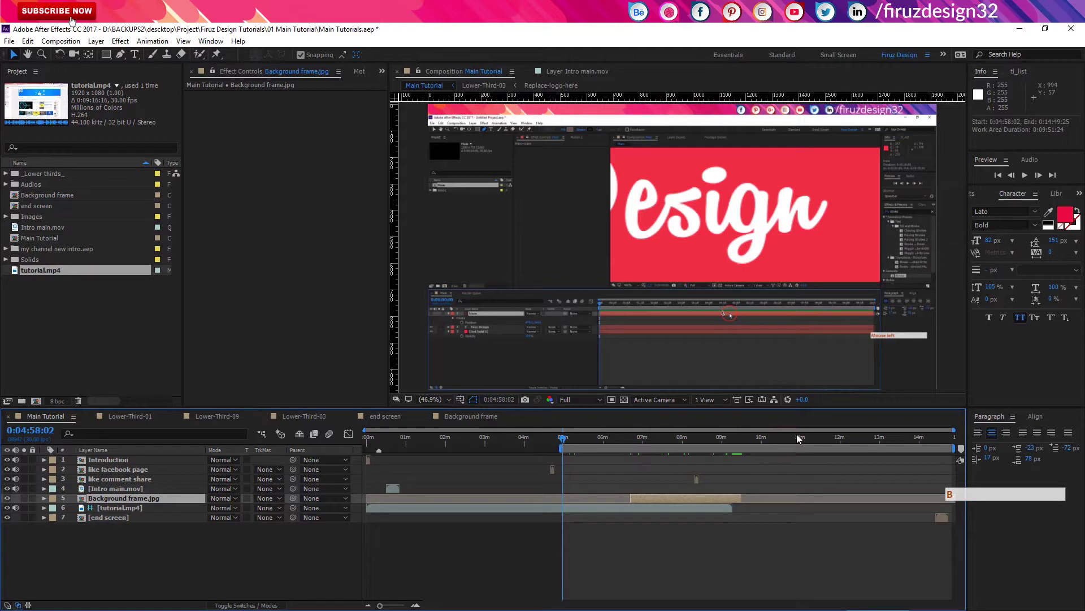
left_click(802, 439)
key("b")
left_click(857, 531)
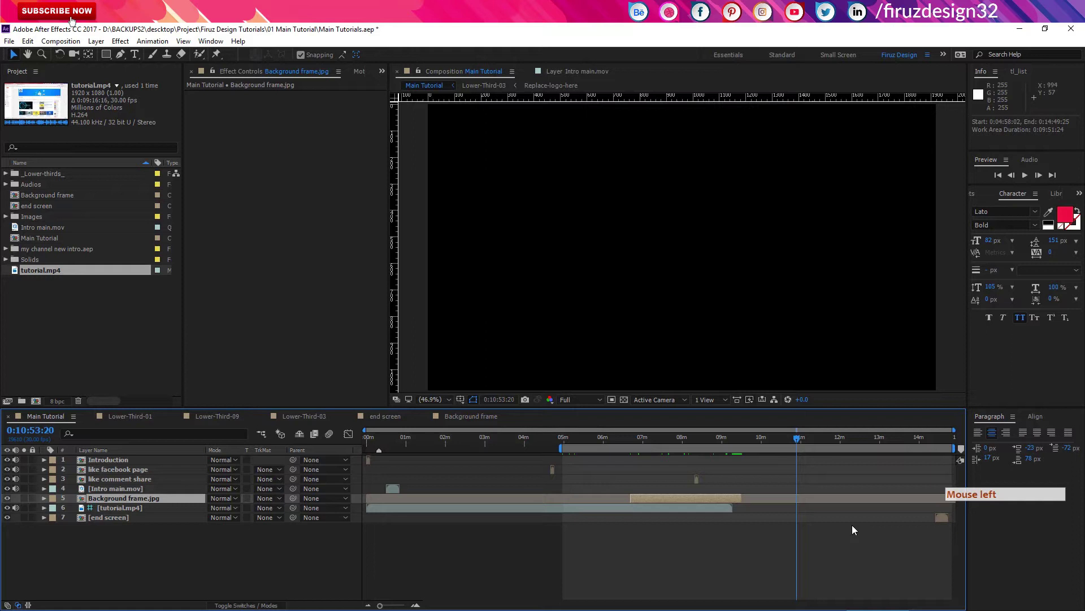
key("n")
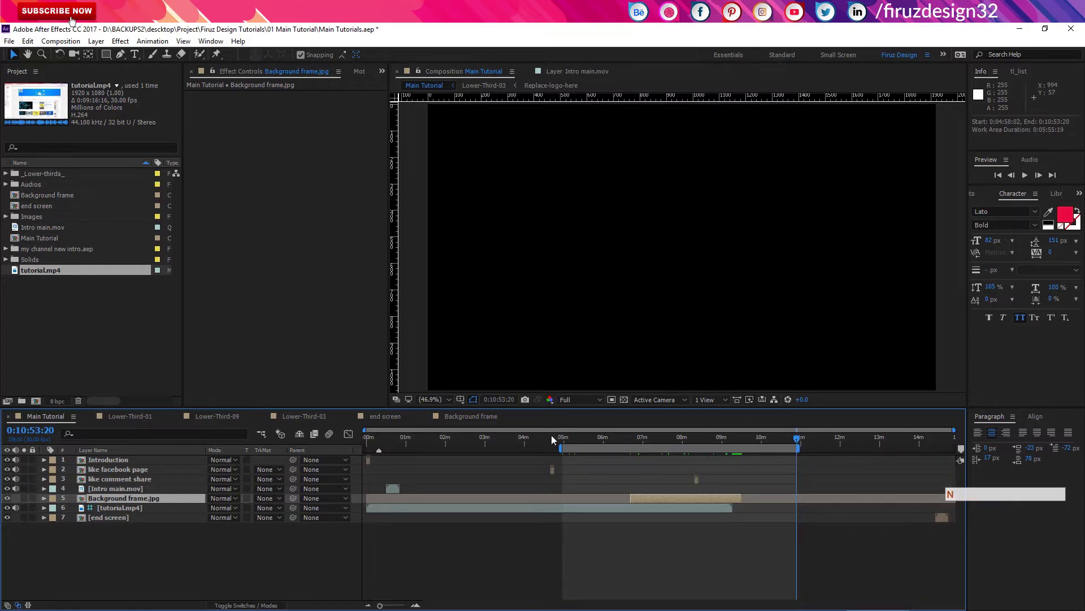
Trim the composition to the work area from its context menu, then undo the trim
right_click(753, 452)
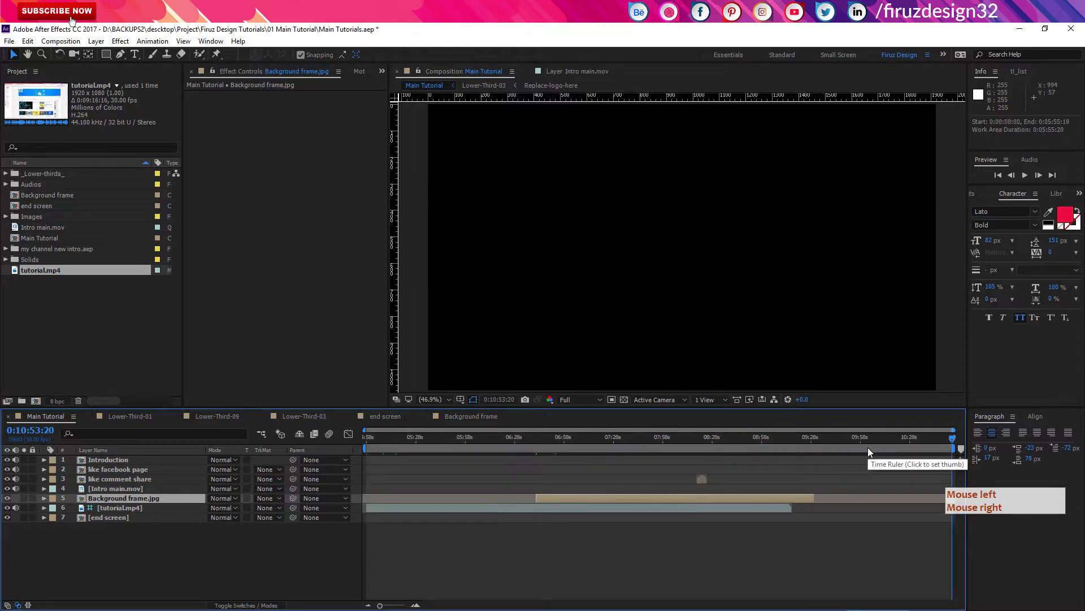
left_click(873, 453)
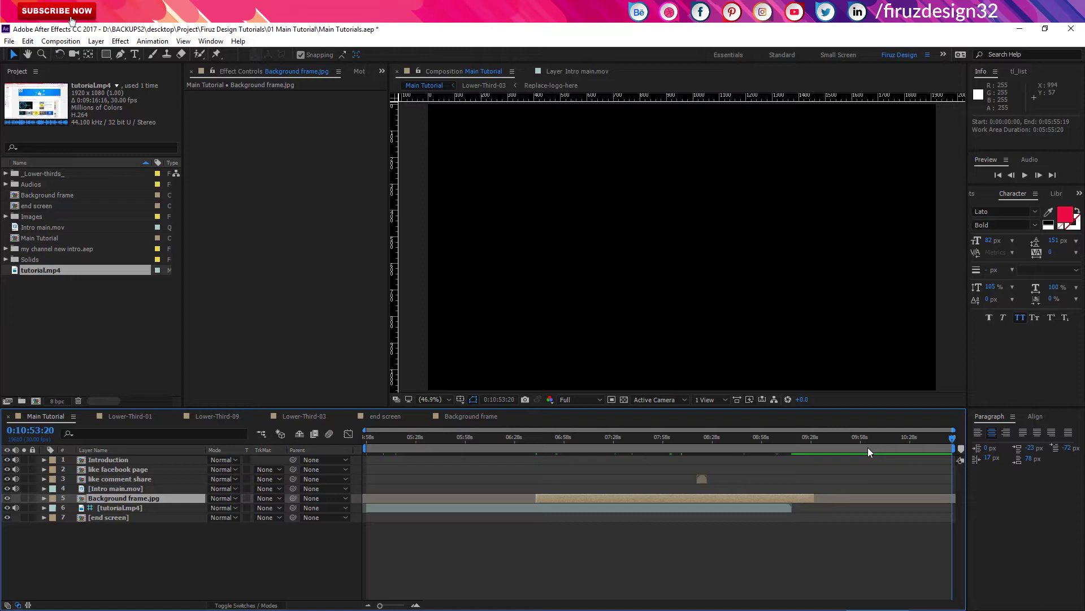
key("ctrl+z")
key("ctrl+z")
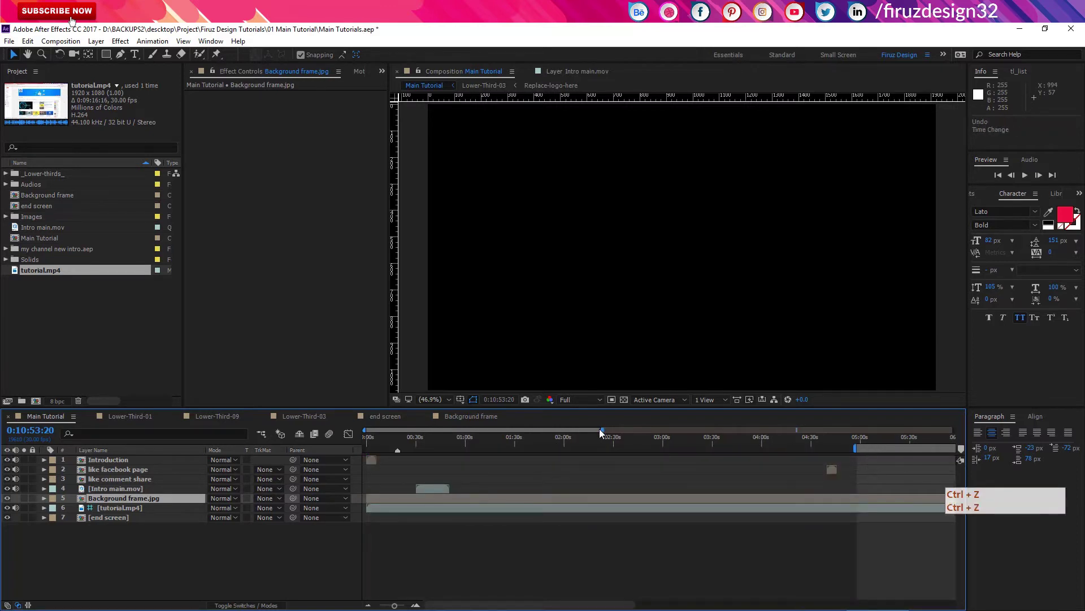
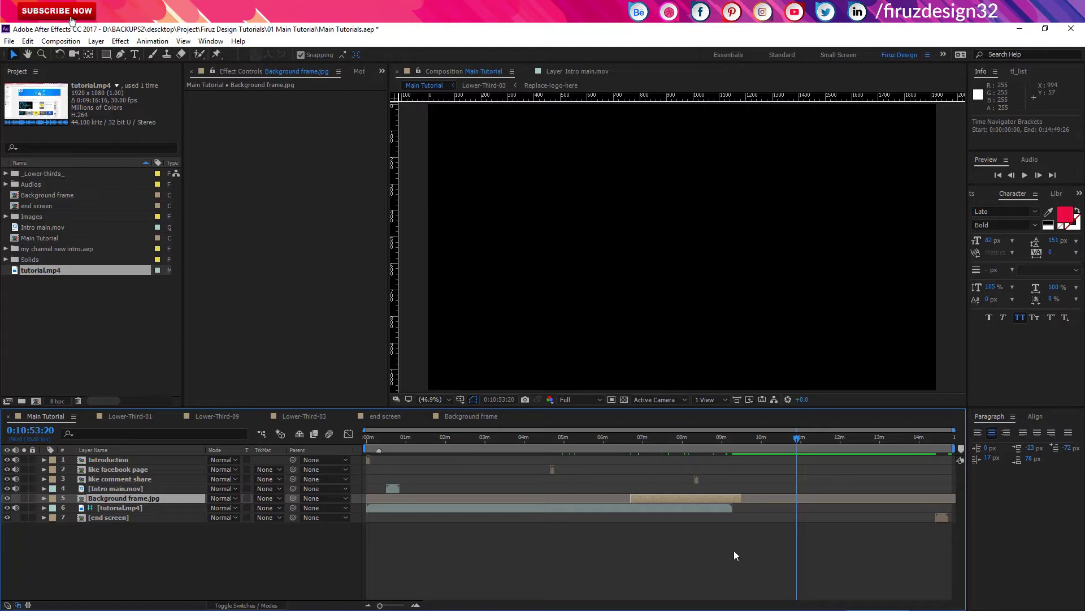
Jump to Background frame.jpg's in point 0:06:41:04, then its out point 0:09:30:10 with I and O
key("i")
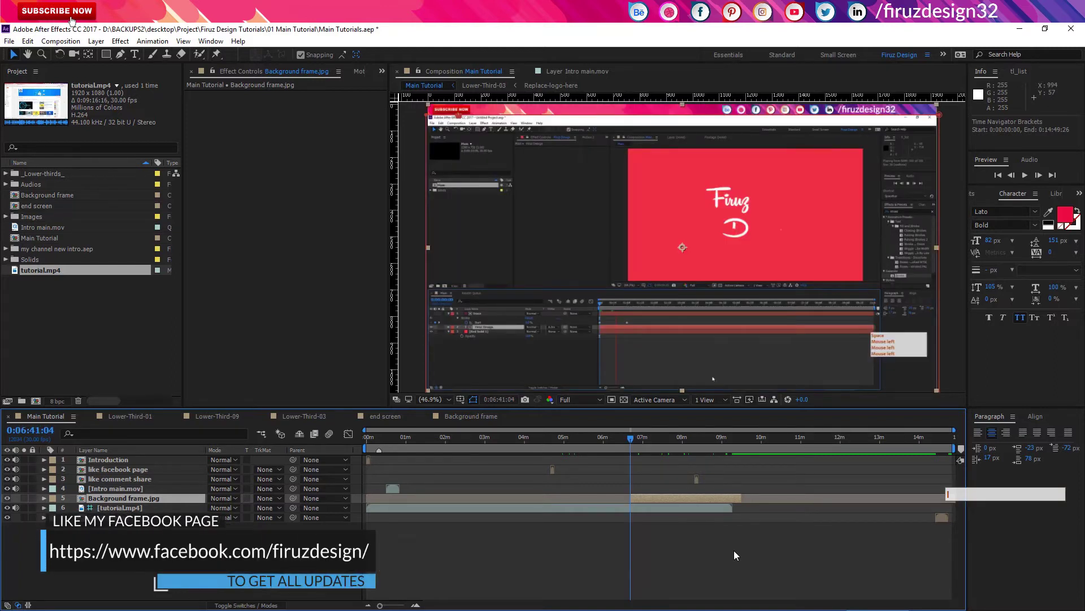
key("o")
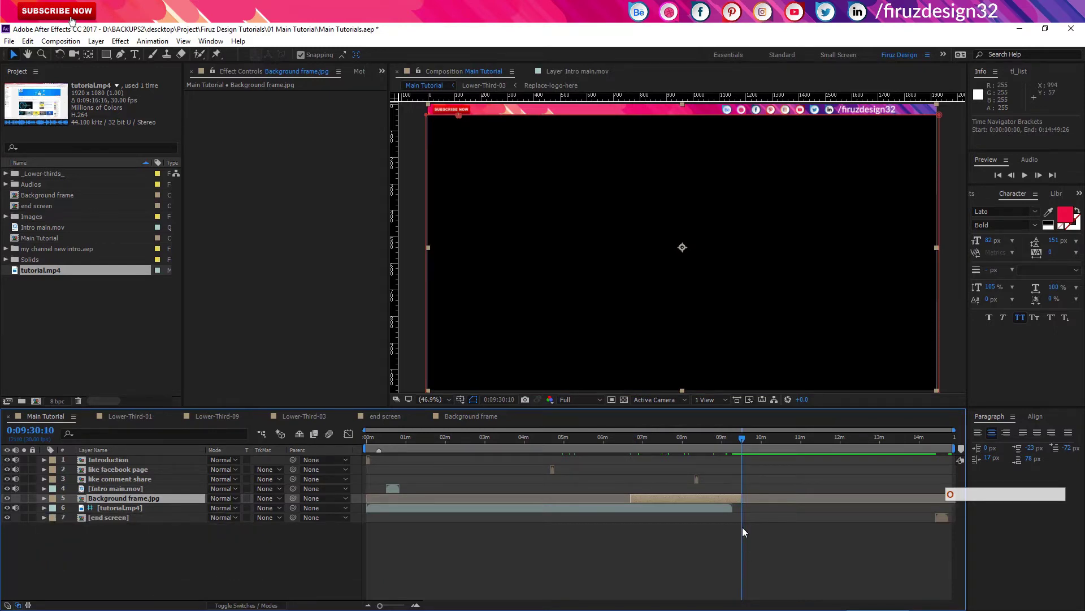
Move Background frame.jpg so it ends at 0:05:35:25, running from 0:02:46:19
left_click(592, 439)
left_click(660, 500)
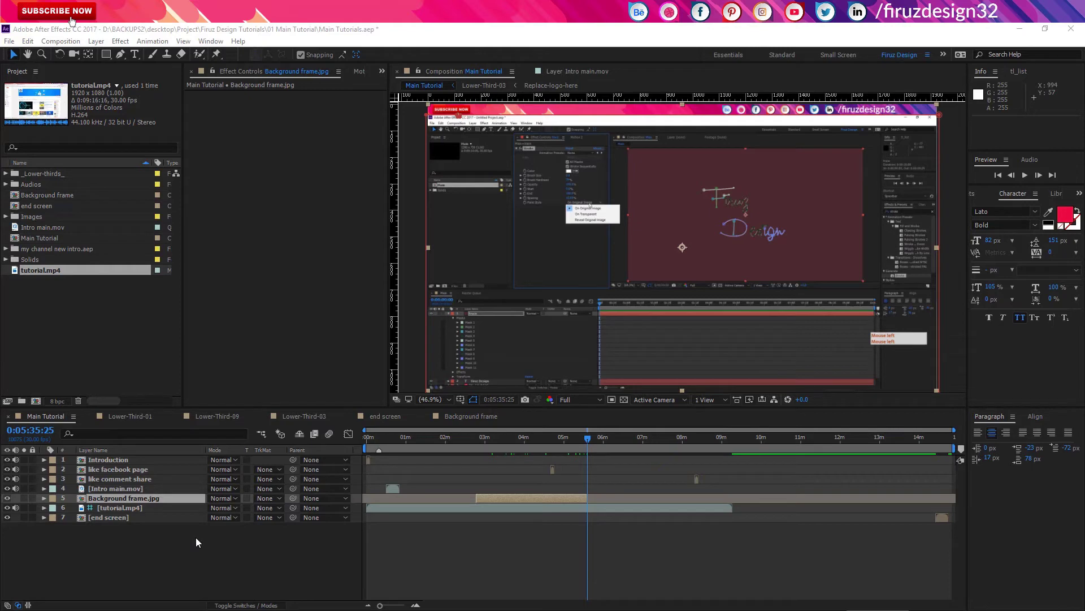
key("ctrl+Up")
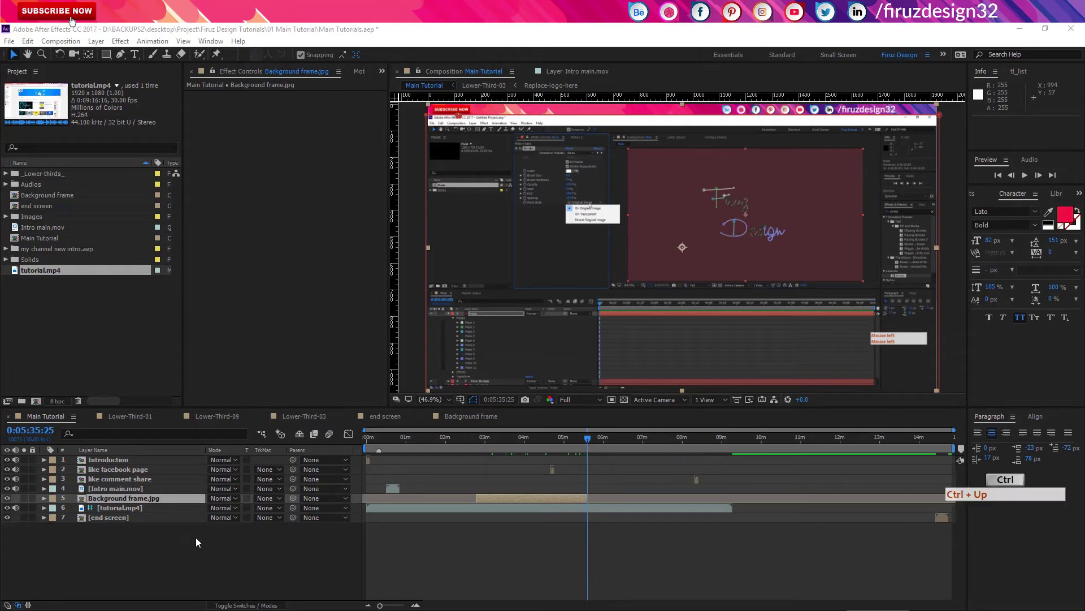
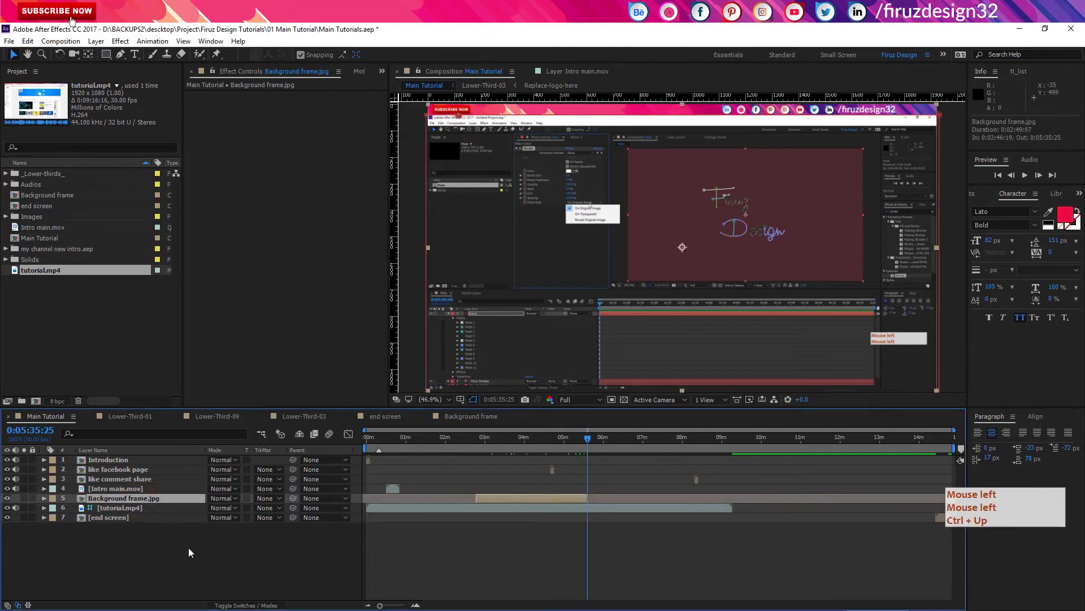
left_click(194, 549)
Step the layer selection up and down through the timeline with Ctrl+Up/Down Arrow
key("ctrl+Up")
key("ctrl+Up")
key("ctrl+Down")
key("ctrl+Up")
key("ctrl+Down")
key("ctrl+Up")
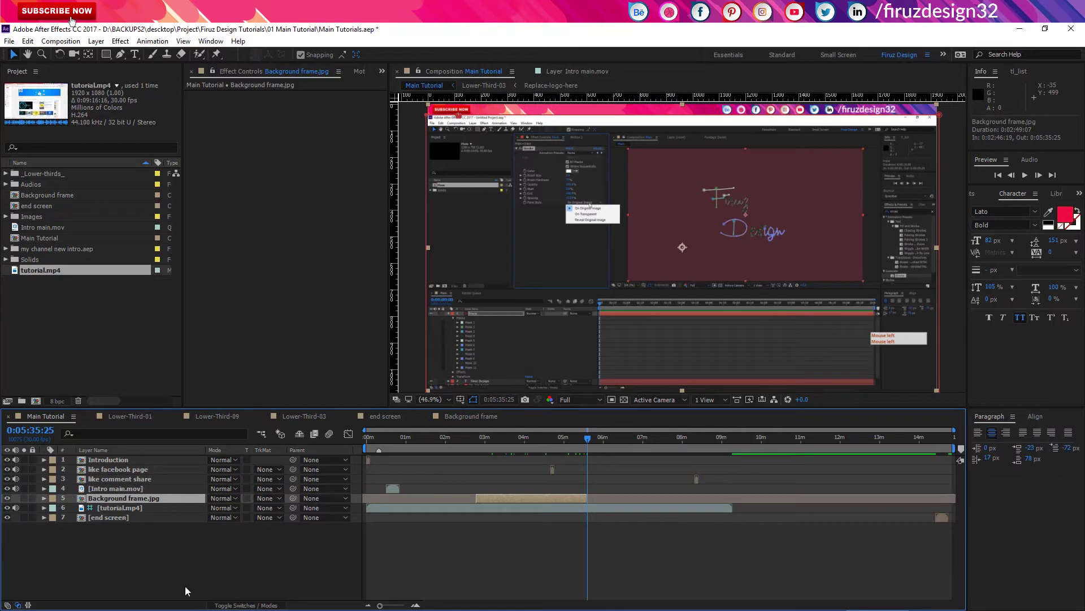
Select layers 1–3 by number, ending on 'like comment share', then start a new solid with Ctrl+Y
key("KP_1")
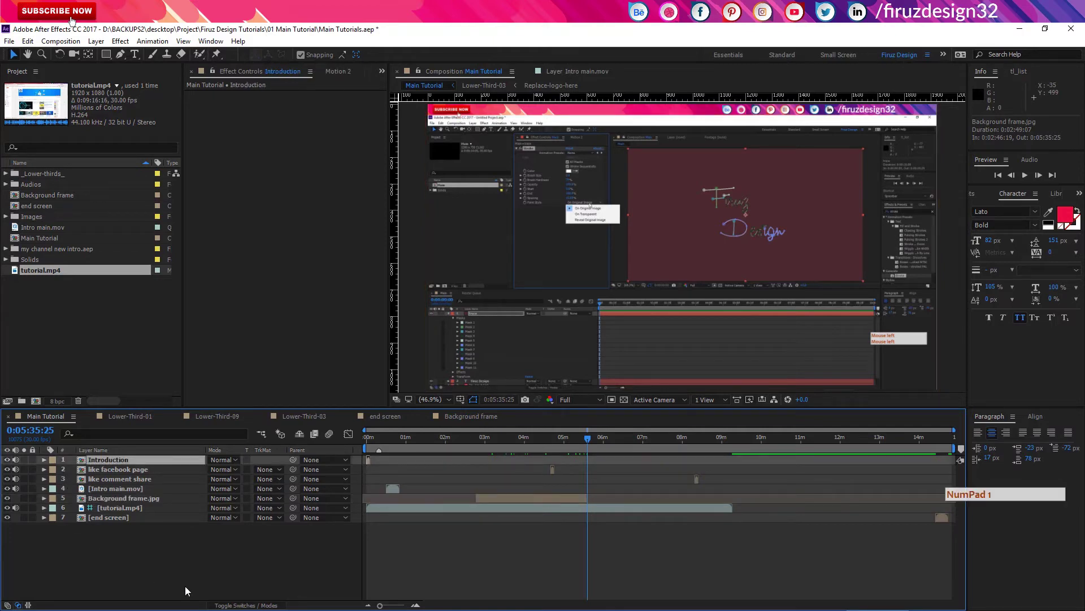
key("KP_2")
key("KP_1")
key("KP_3")
key("KP_2")
key("KP_1")
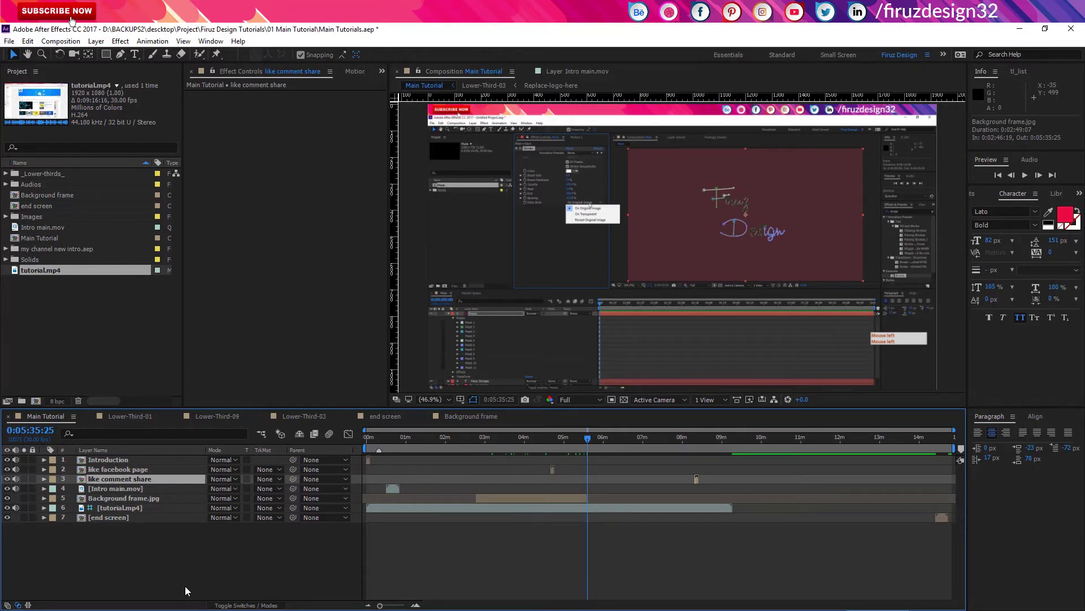
key("ctrl+y")
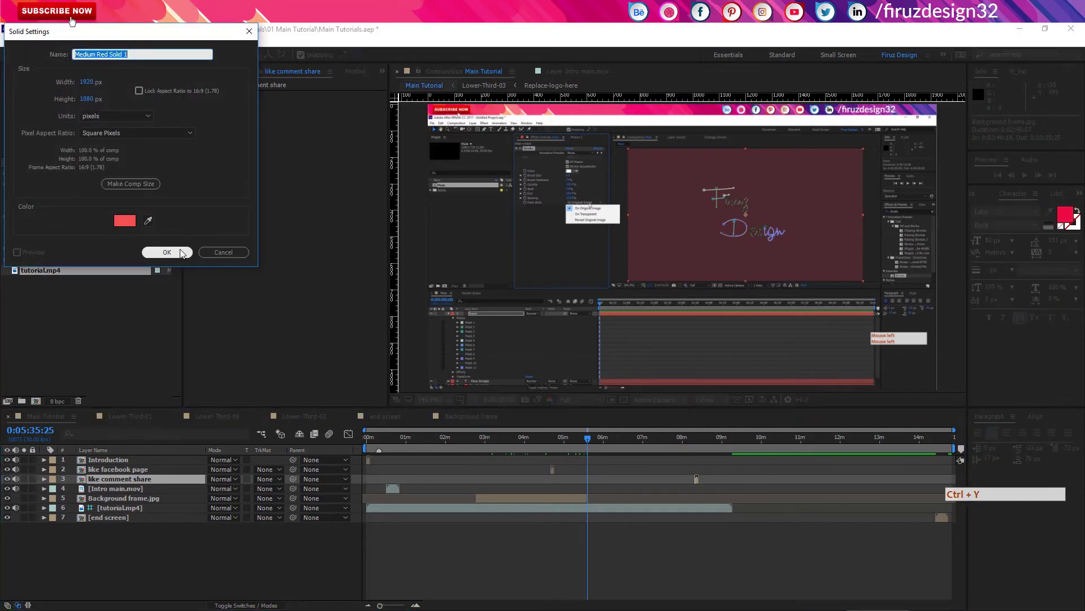
Create Medium Red Solid 1, reopen and close its settings, delete it and deselect all layers
key("ctrl+y")
left_click(184, 254)
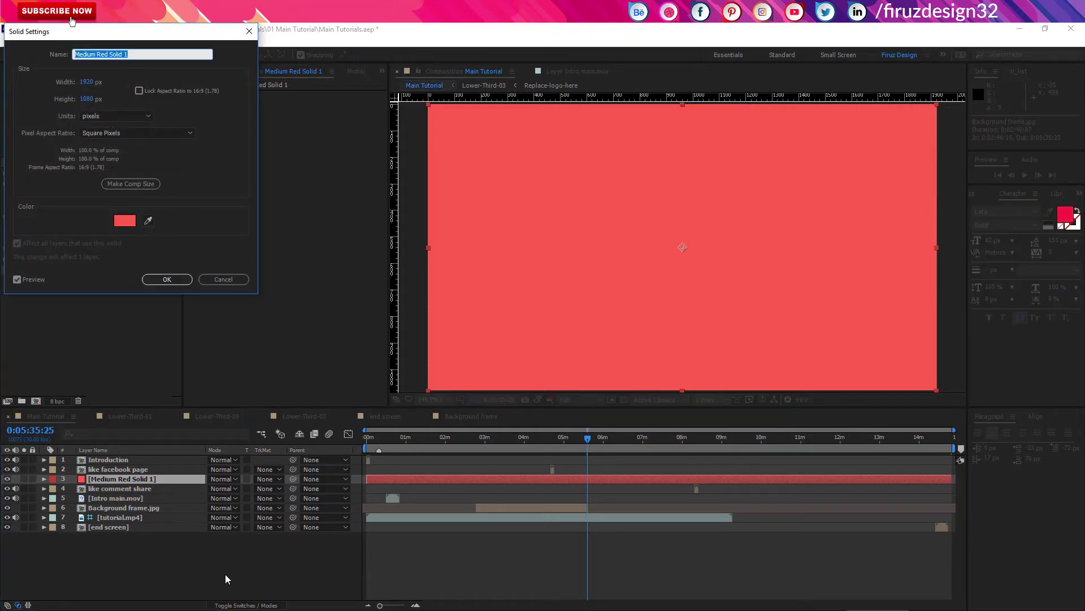
left_click(242, 278)
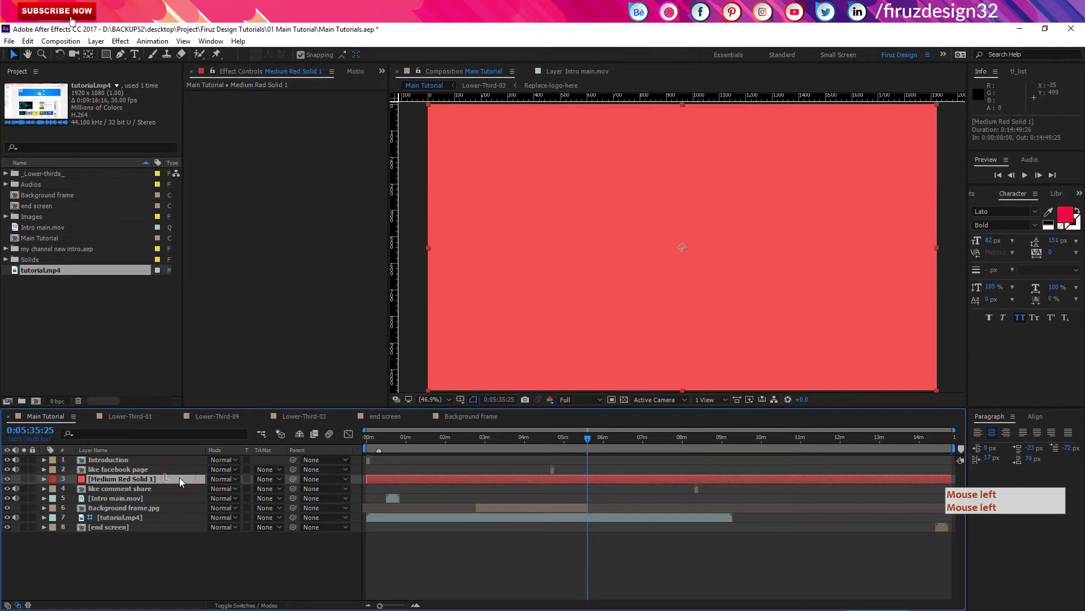
key("Delete")
left_click(184, 479)
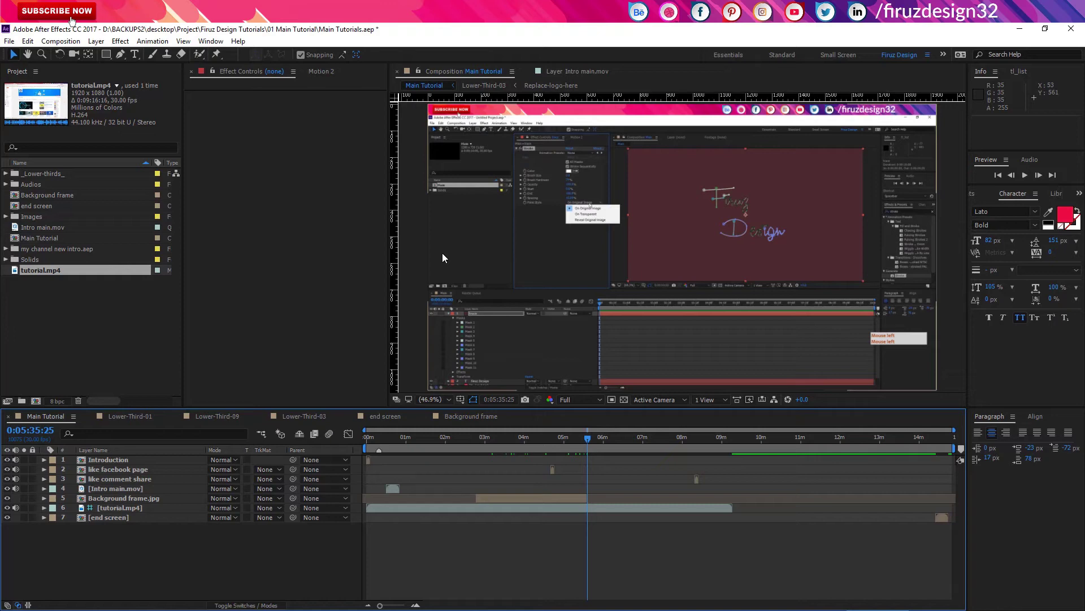
Zoom the timeline slightly, deselect all layers and close the empty Effect Controls panel
left_click(447, 255)
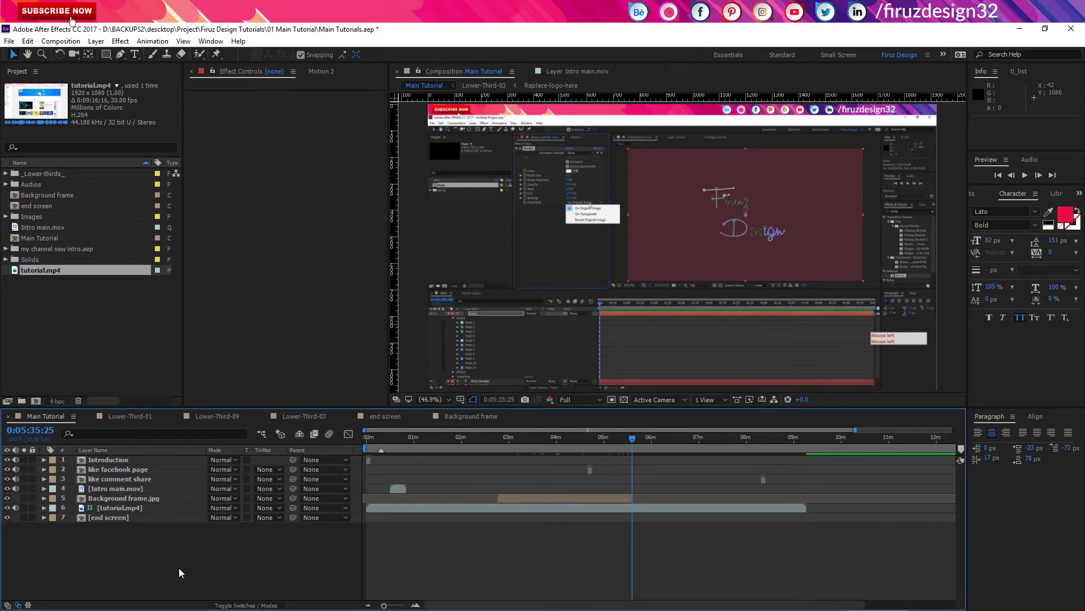
left_click(188, 571)
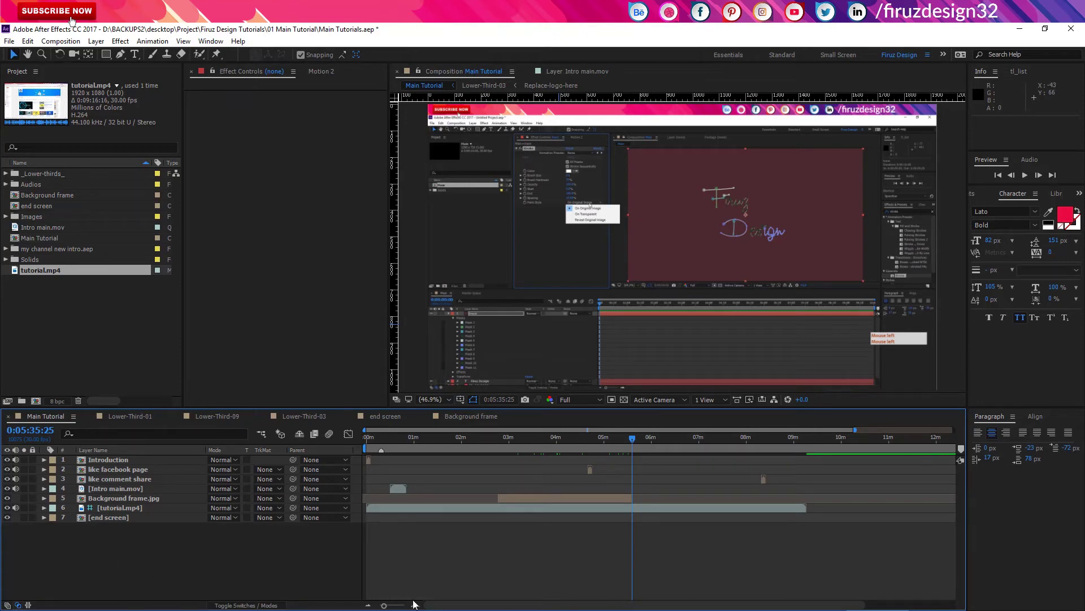
key("ctrl+a")
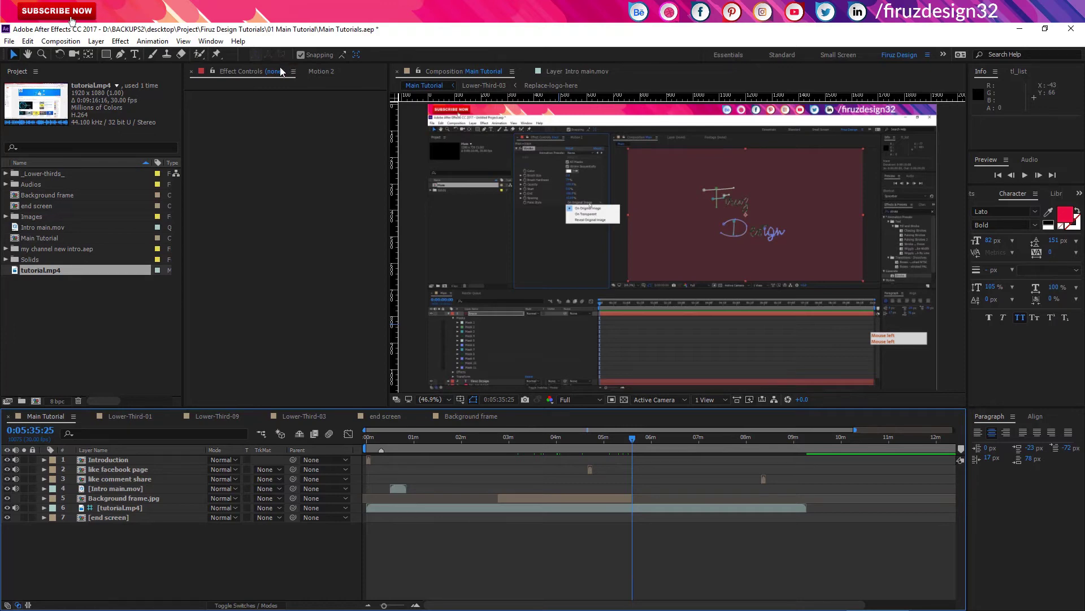
Select the Background frame.jpg layer and search the Effects & Presets list for 'fill'
left_click(198, 73)
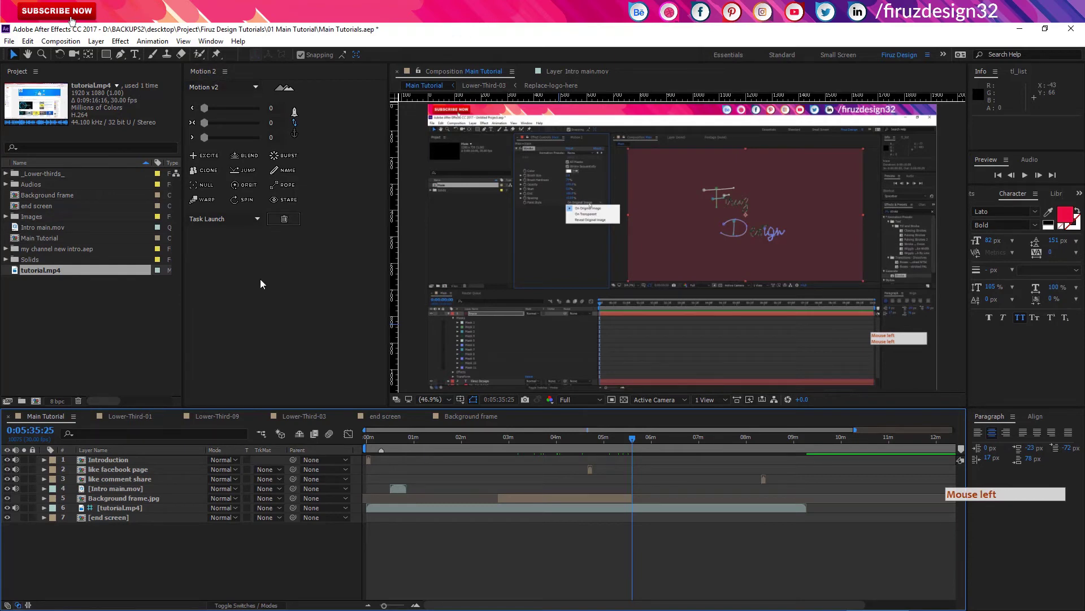
left_click(263, 297)
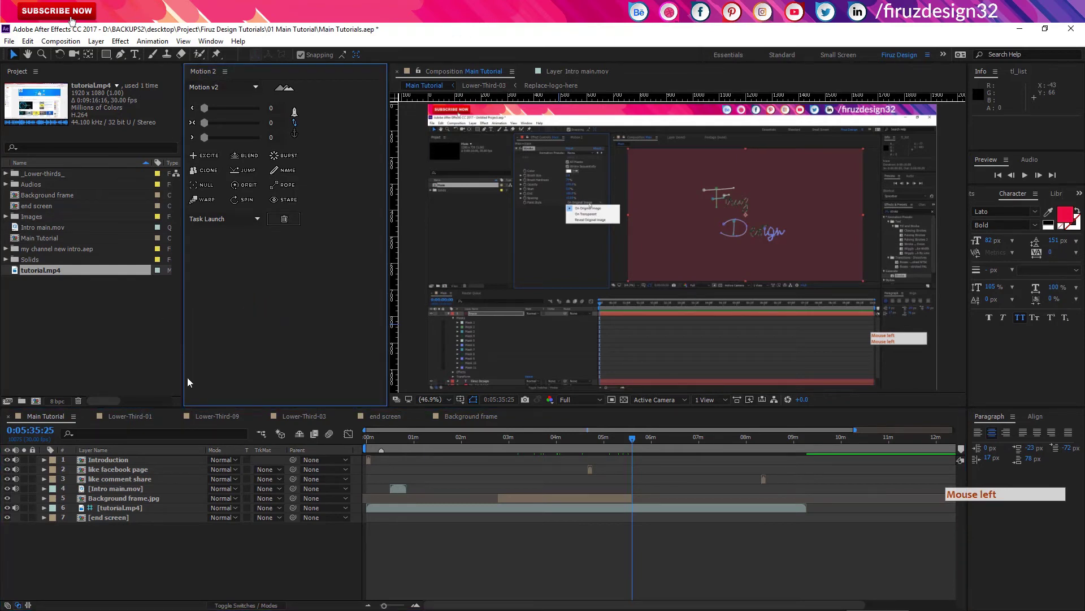
double_click(137, 469)
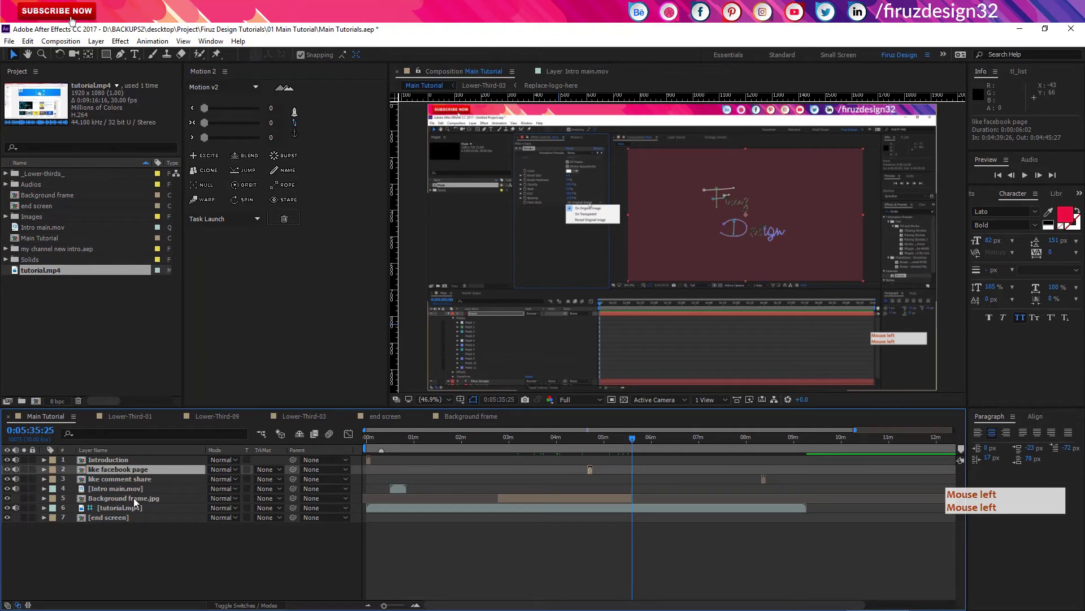
left_click(139, 500)
left_click(981, 198)
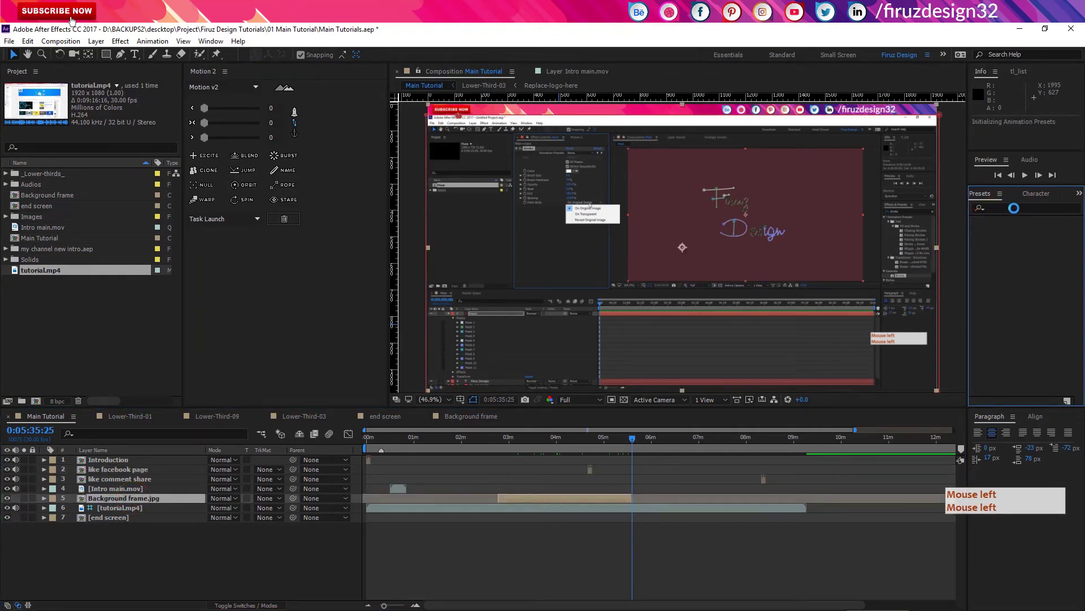
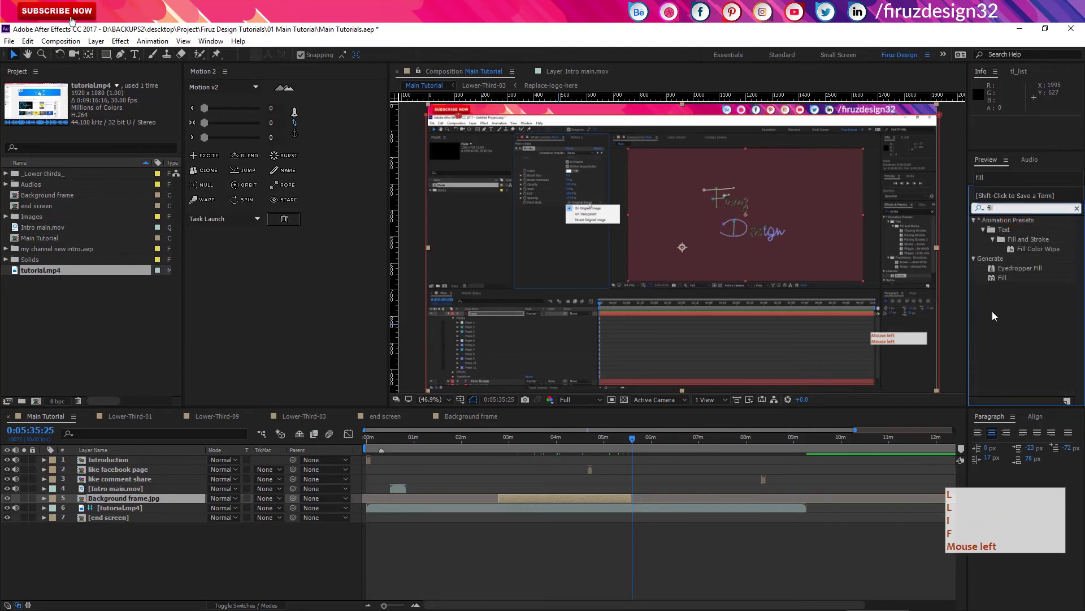
Apply the red Fill effect to Background frame.jpg, then deselect all layers
left_click(1004, 285)
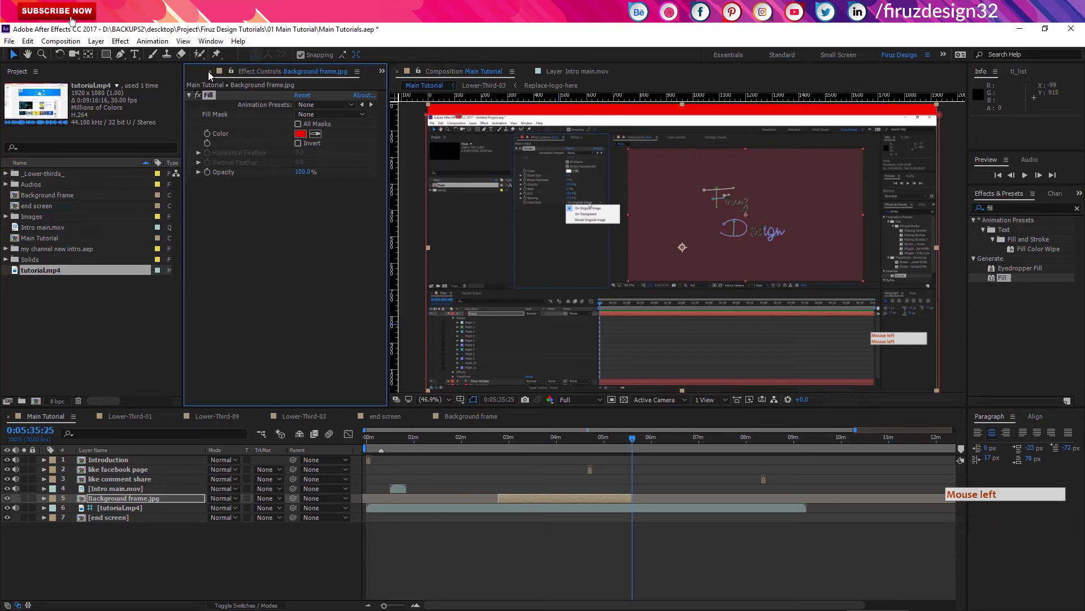
left_click(213, 73)
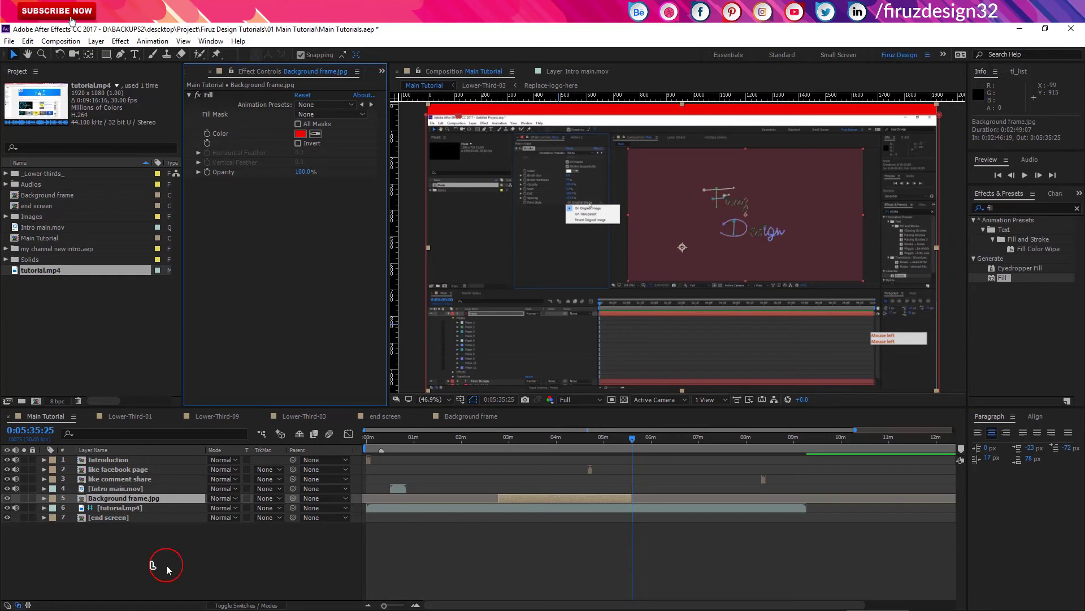
left_click(172, 567)
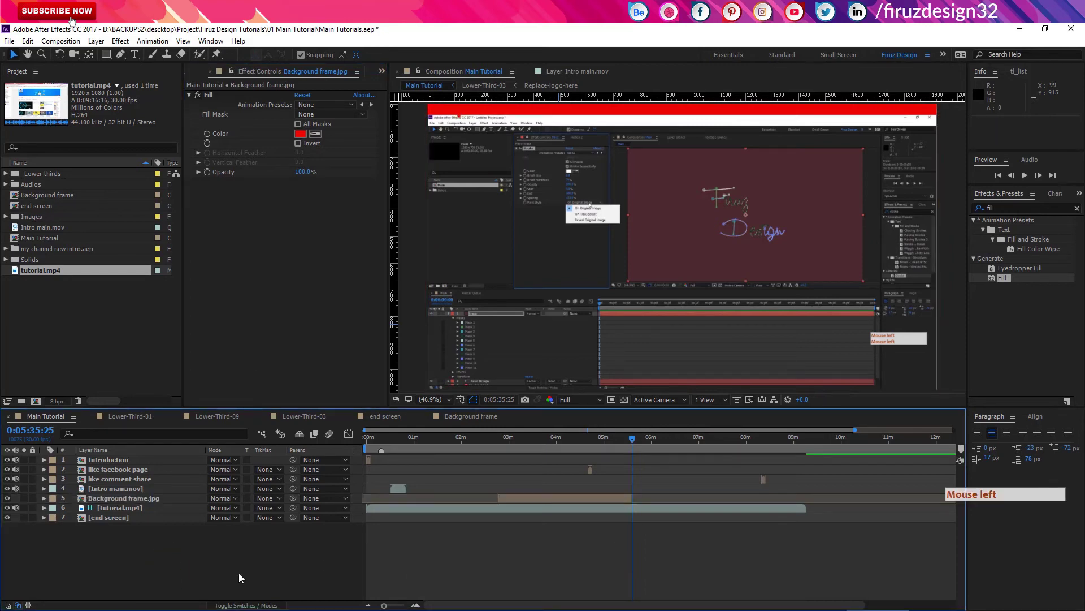
Reselect Background frame.jpg and nudge it 10 frames later in the timeline
left_click(240, 507)
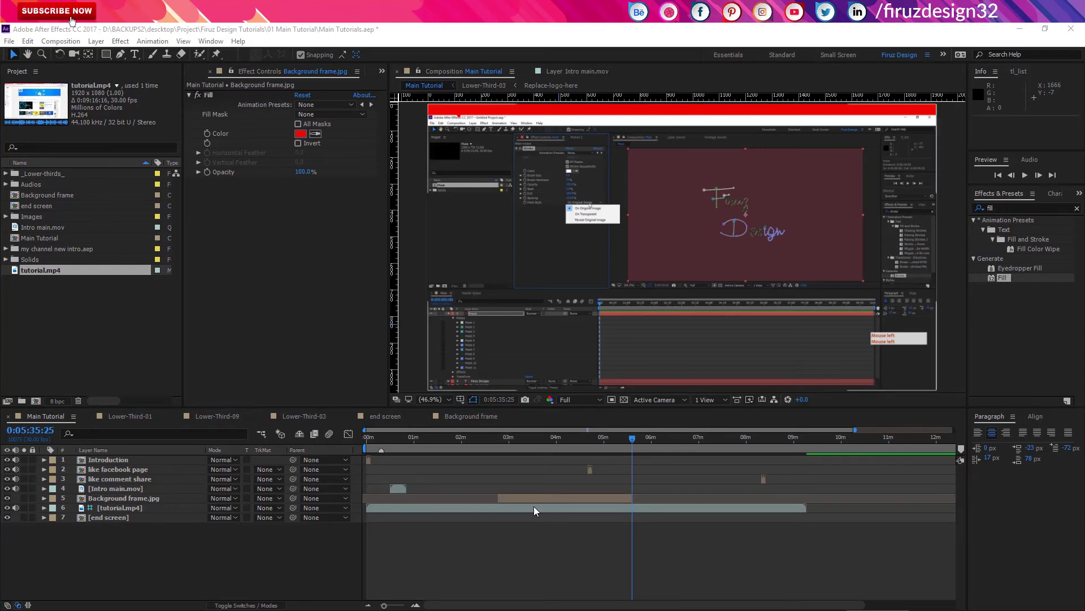
left_click(539, 505)
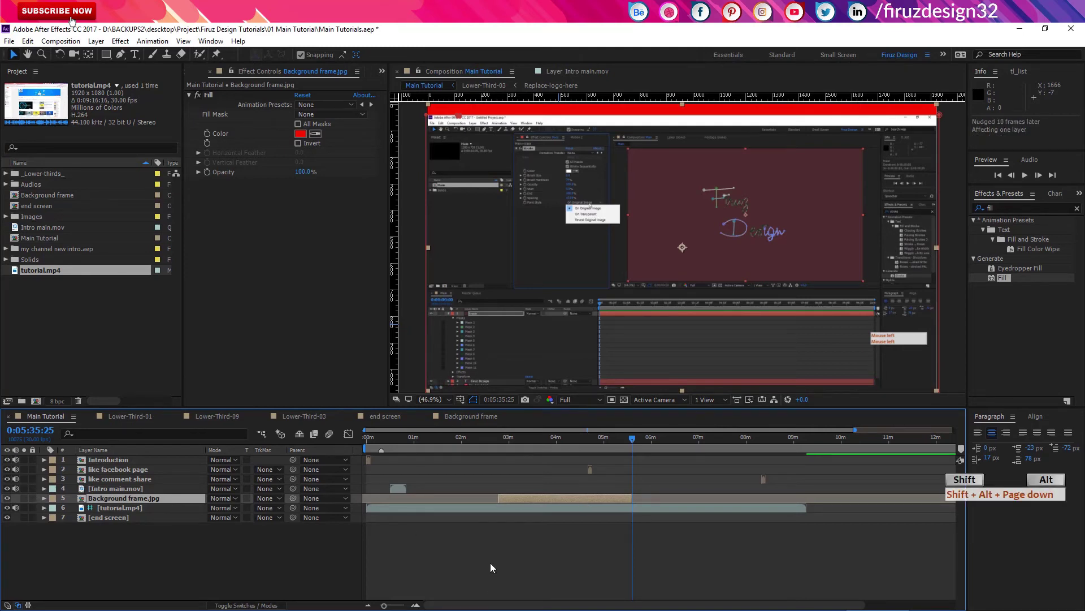
Zoom into the timeline and nudge Background frame.jpg 10 frames later, then 10 frames earlier
key("shift+alt+Page_Down")
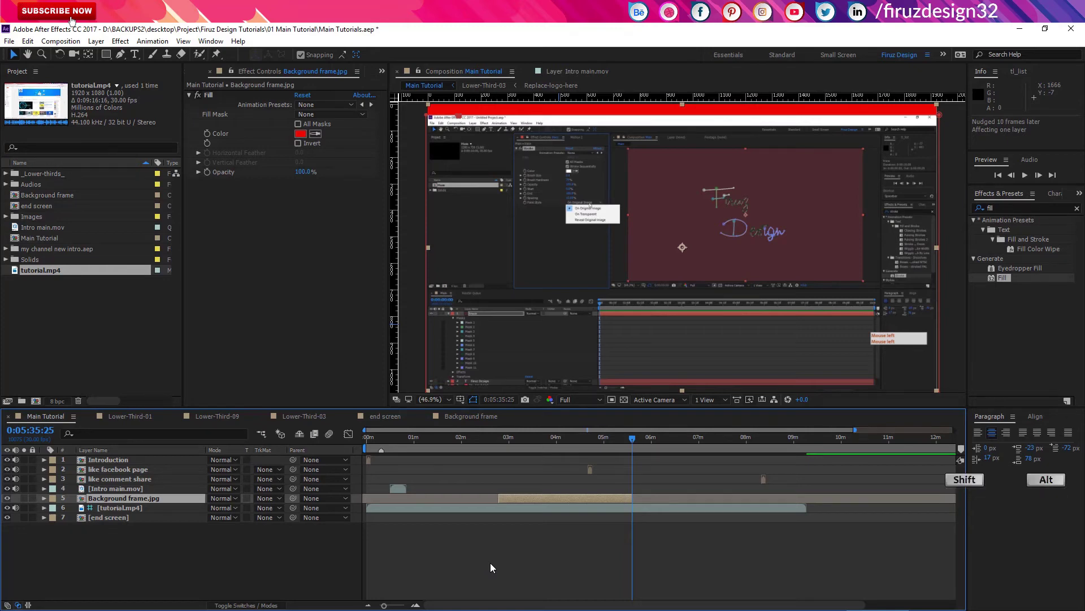
key("shift+alt+Page_Up")
key("shift+alt+Page_Up")
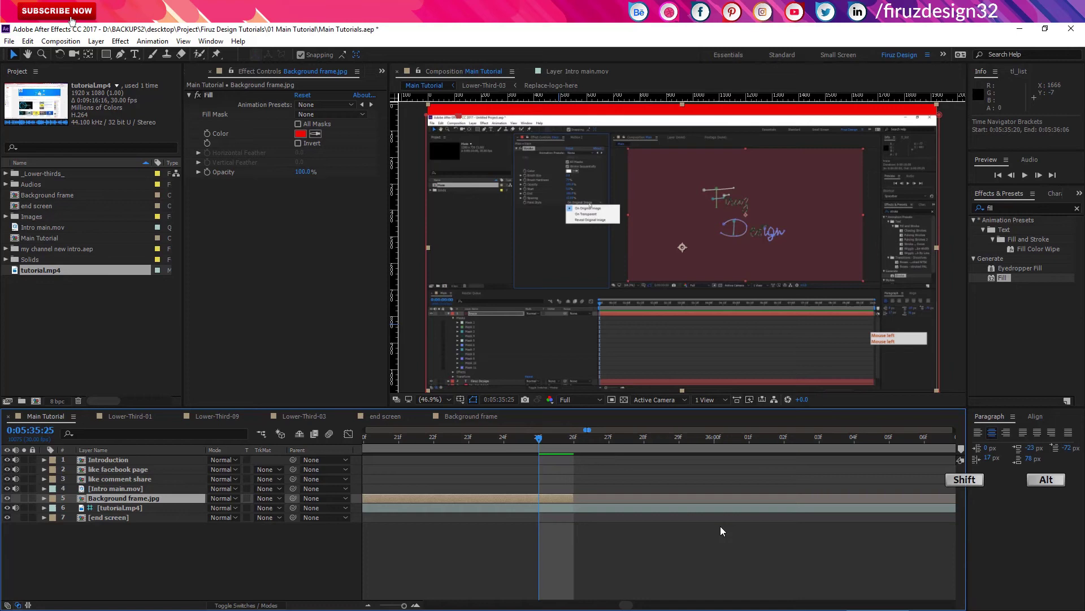
key("shift+alt+Page_Down")
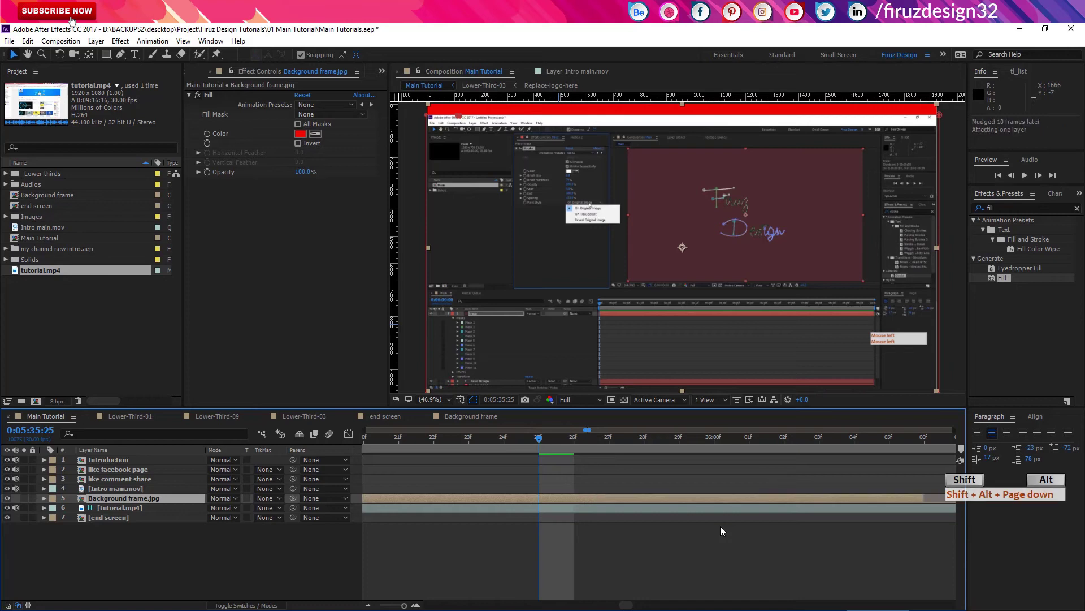
key("shift+alt+Page_Up")
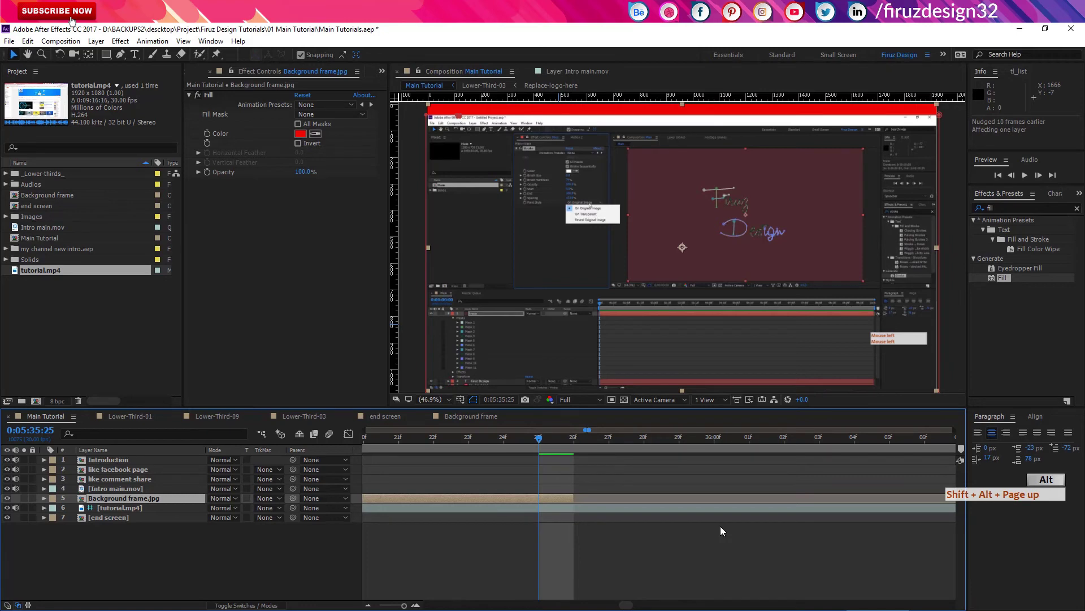
Zoom the timeline back out so the layer ends at 0:05:35:25 again
key("alt+Page_Down")
key("alt+Page_Up")
key("alt+Page_Up")
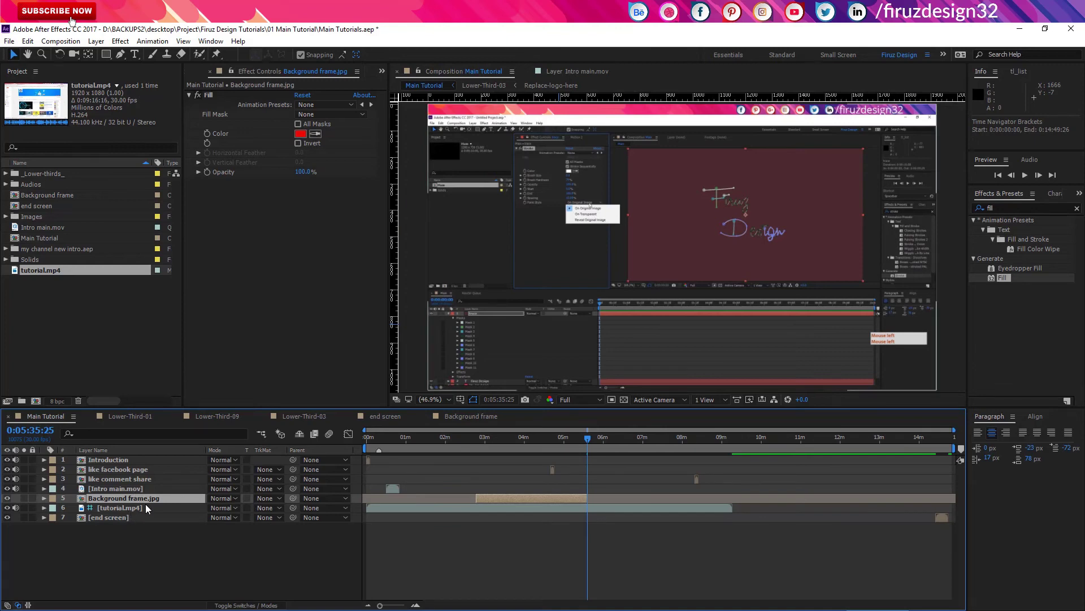
Reveal Background frame.jpg's Position property, select its keyframe and nudge it one frame later and back
key("u")
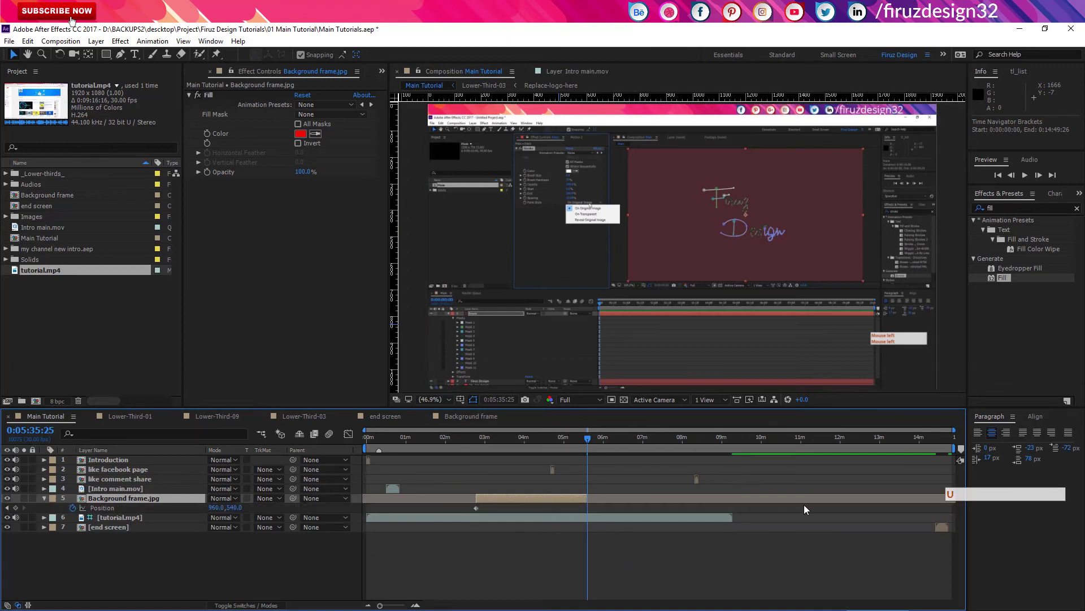
left_click(480, 509)
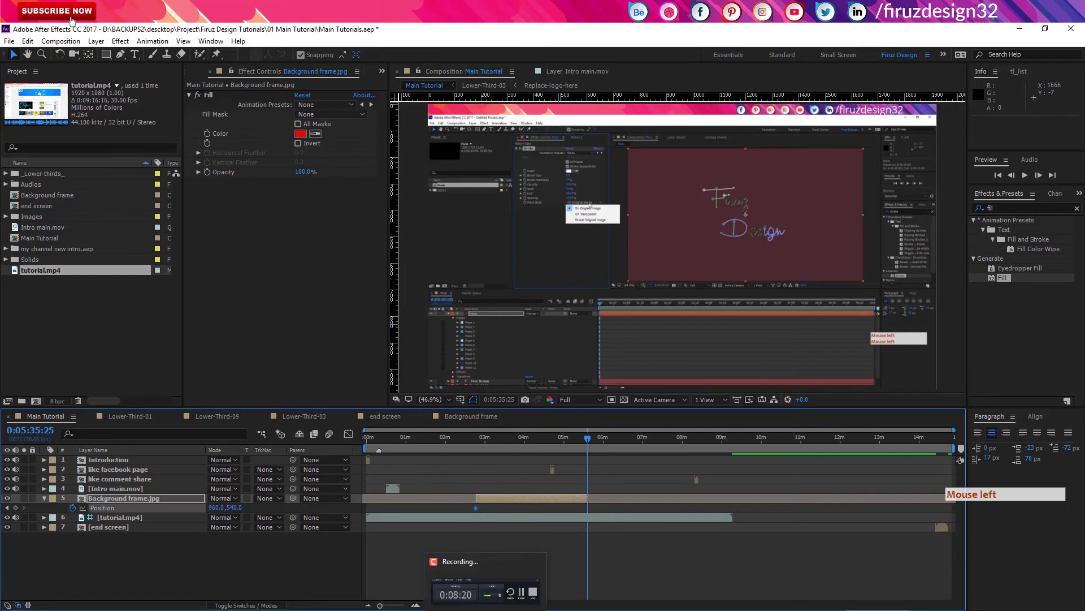
left_click(480, 441)
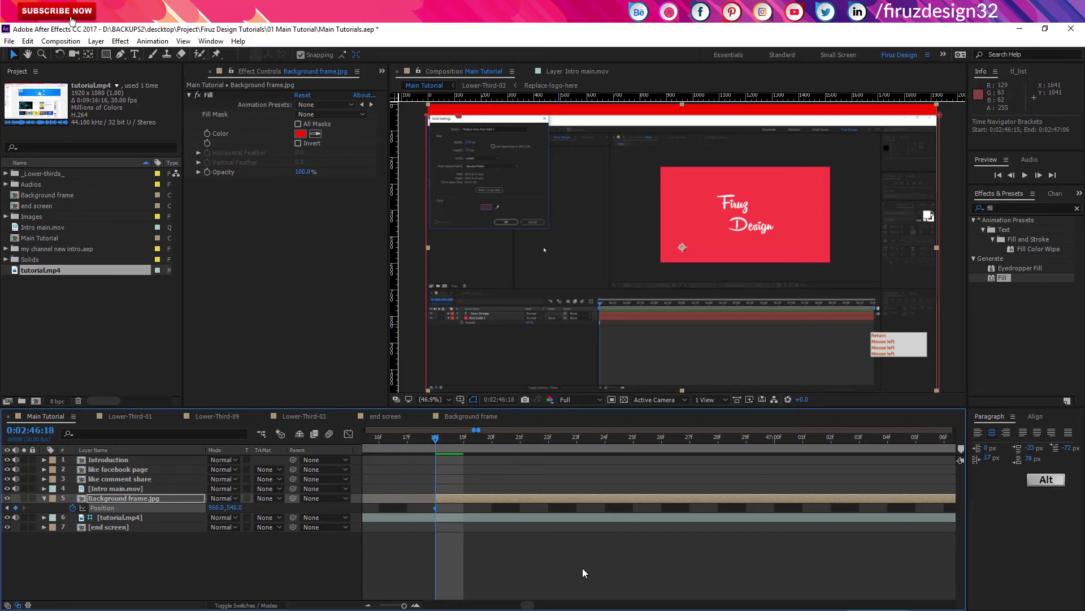
key("alt+Right")
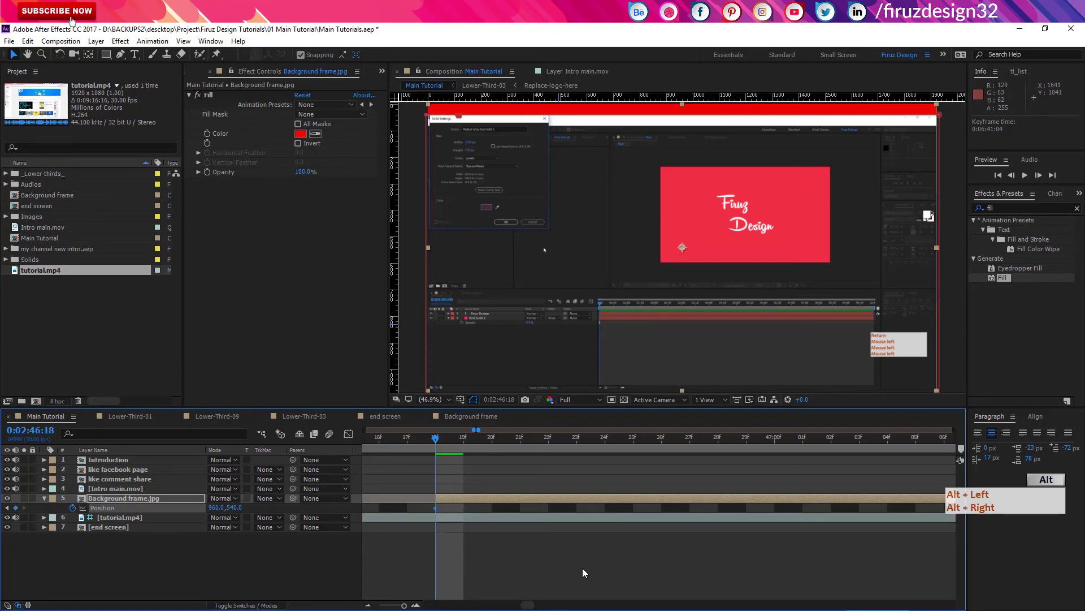
key("alt+Left")
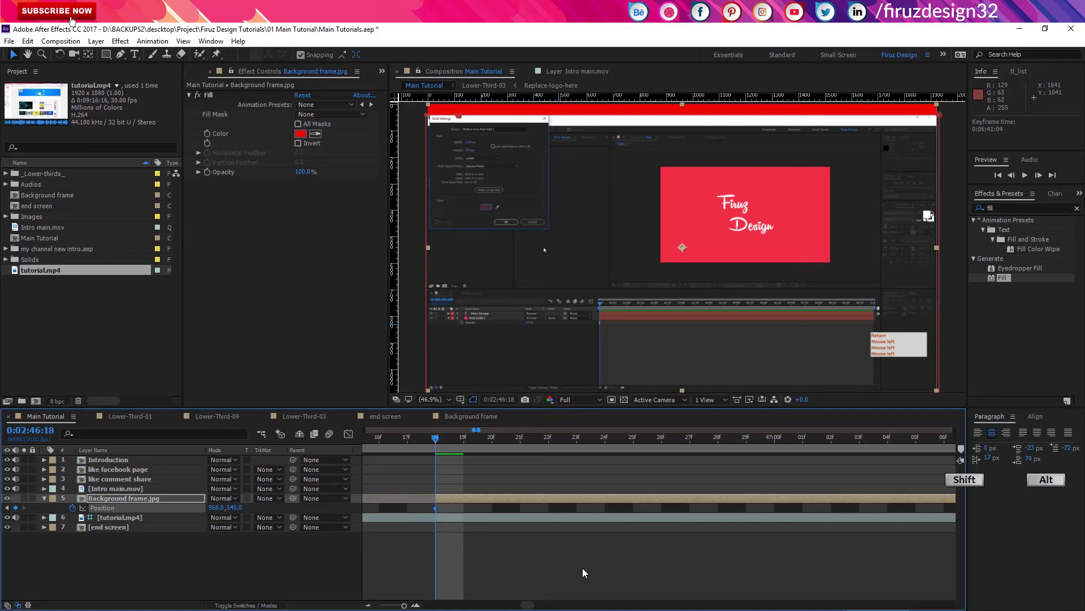
Nudge the Position keyframe 10 frames later and back, then switch to the SHORTCUTS Google Doc
key("shift+alt+Right")
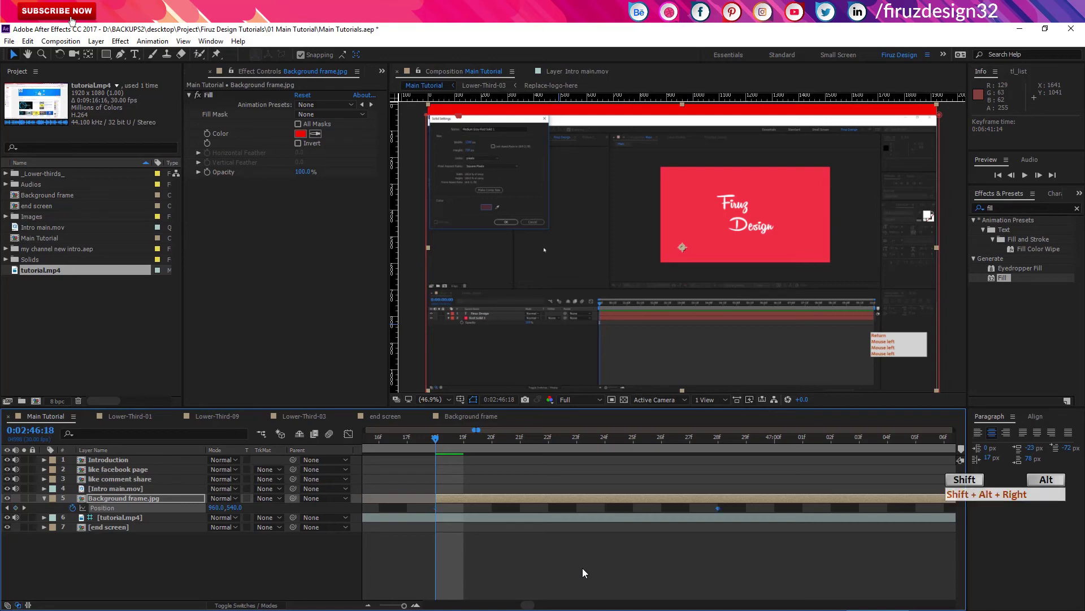
key("shift+alt+Left")
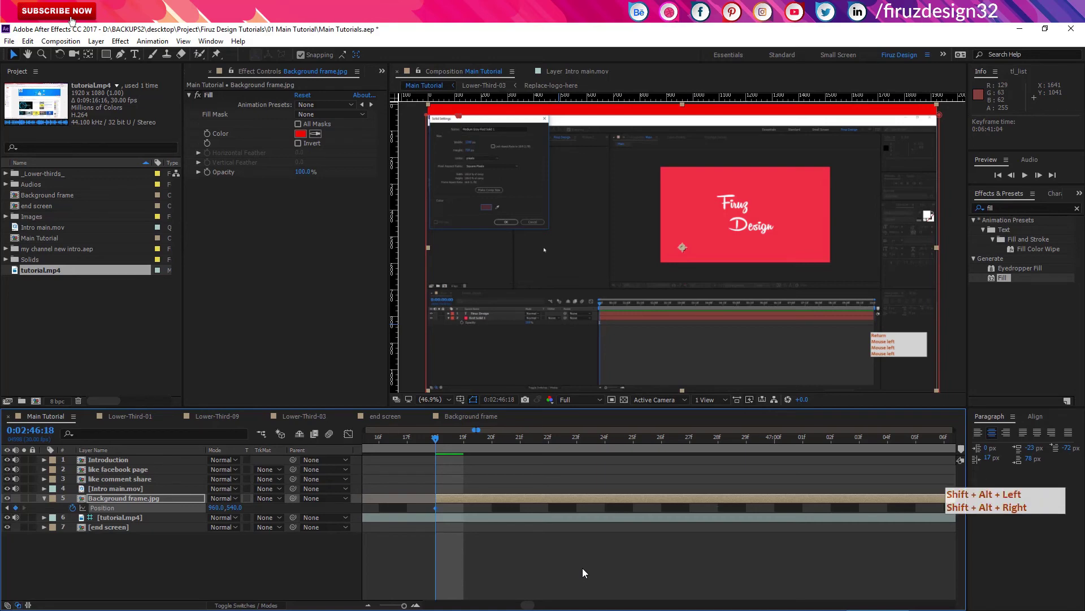
left_click(587, 570)
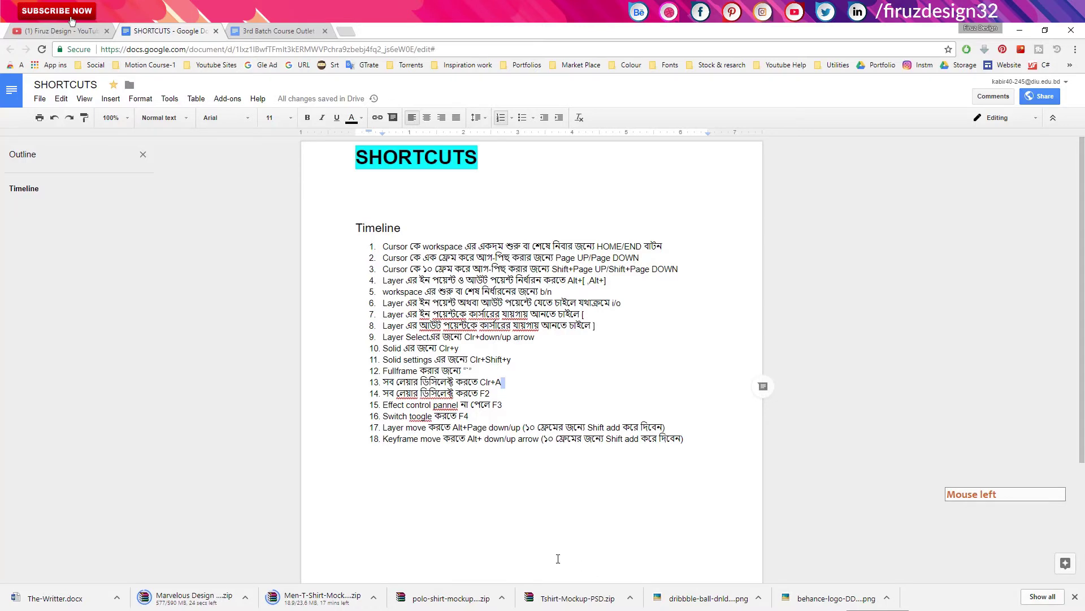